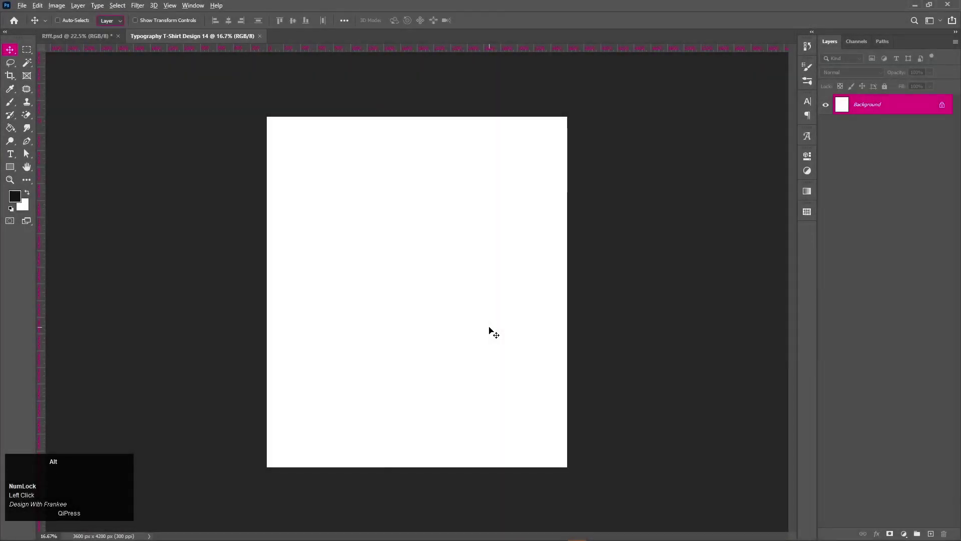
Fill the Background layer with the near-black foreground colour using Alt+Backspace.
{"action": "key", "text": "alt+BackSpace"}
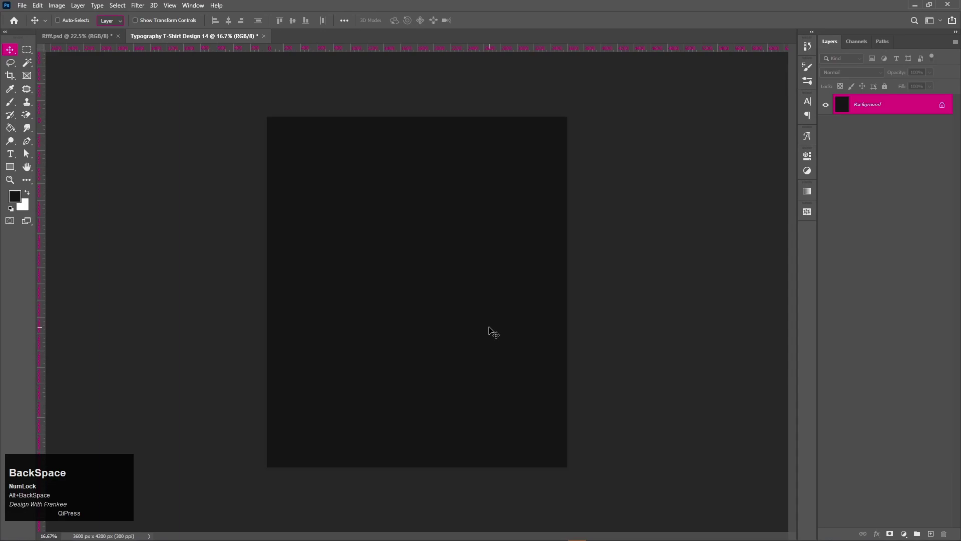
{"action": "key", "text": "alt+BackSpace"}
{"action": "key", "text": "ctrl+0"}
{"action": "scroll", "scroll_direction": "down", "scroll_amount": 3}
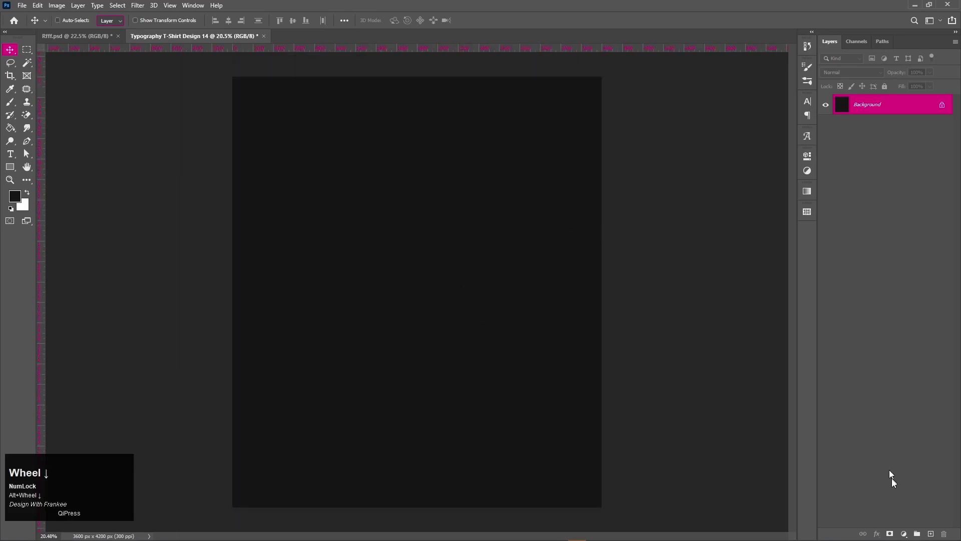
On a new layer, draw a tall rectangle with a white 15 px stroke and no fill.
{"action": "left_click", "coordinate": [936, 534]}
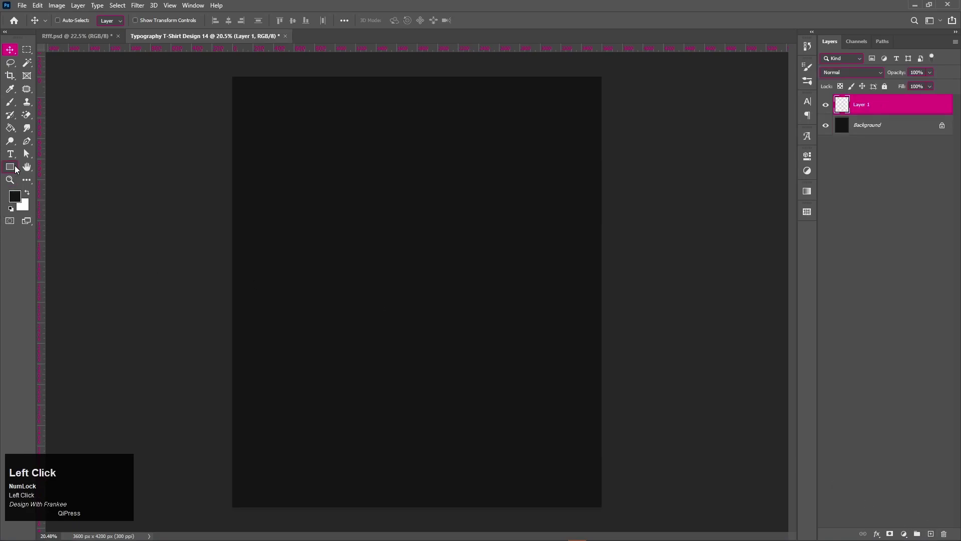
{"action": "right_click", "coordinate": [20, 168]}
{"action": "left_click_drag", "start_coordinate": [62, 175], "coordinate": [668, 216]}
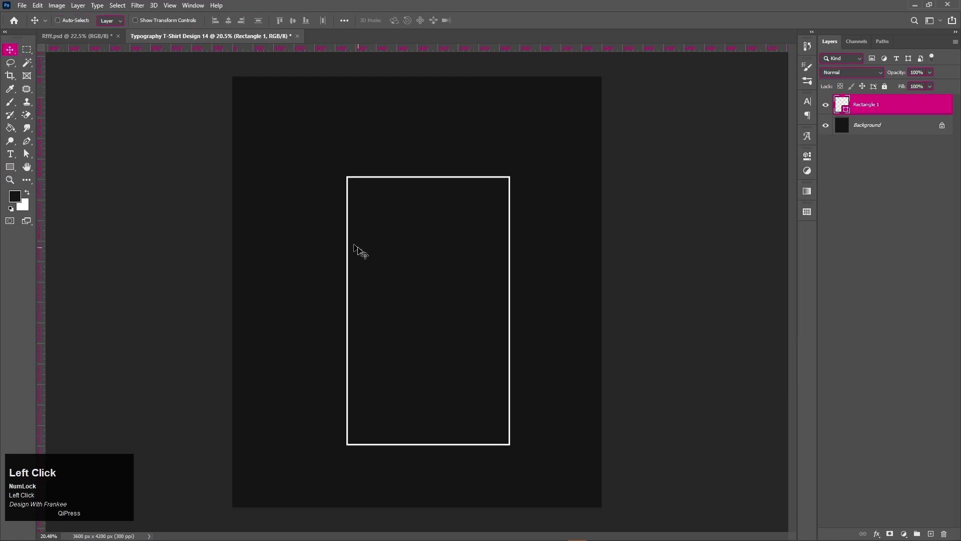
Inspect the rectangle up close, then nudge it to sit centred on the poster.
{"action": "scroll", "scroll_direction": "up", "scroll_amount": 3}
{"action": "key", "text": "space"}
{"action": "left_click", "coordinate": [422, 296]}
{"action": "key", "text": "space"}
{"action": "left_click", "coordinate": [422, 292]}
{"action": "key", "text": "space"}
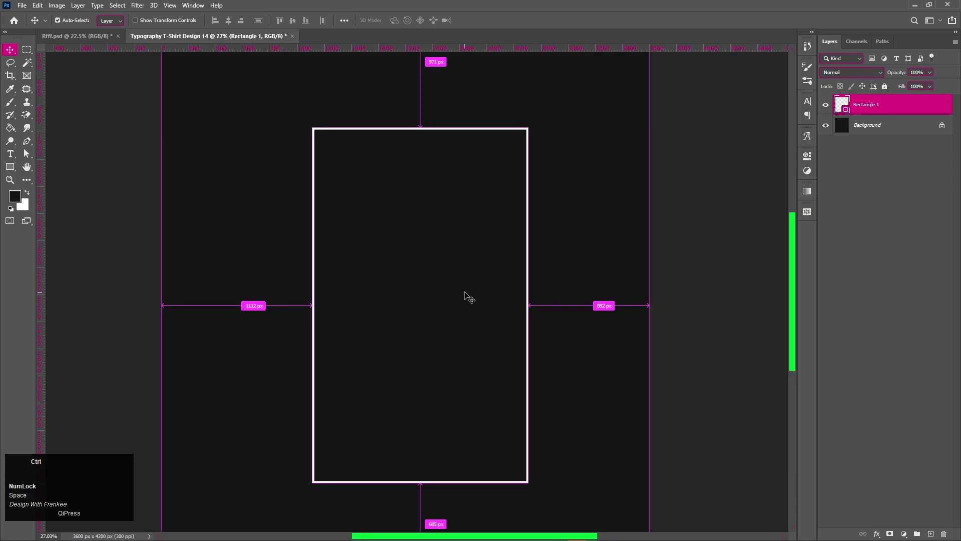
{"action": "key", "text": "ctrl+0"}
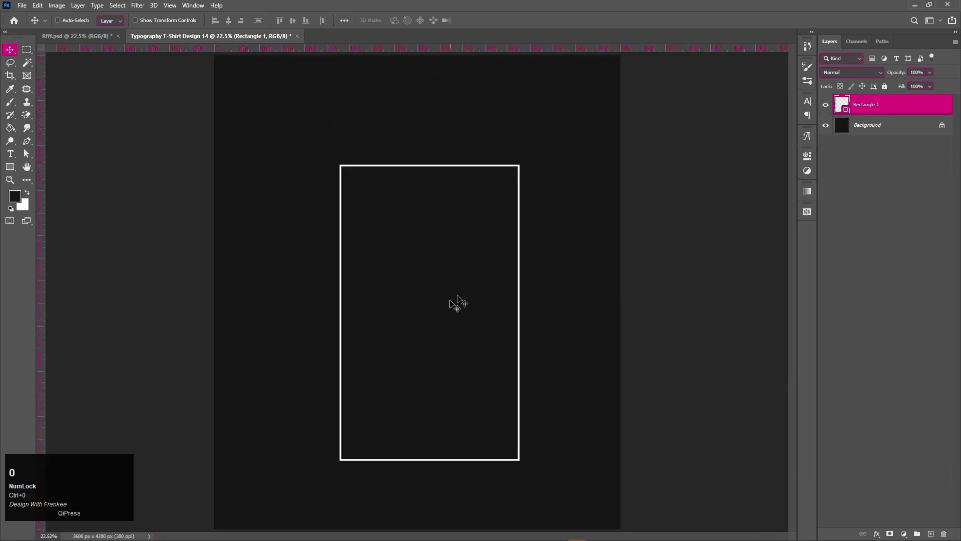
{"action": "left_click_drag", "start_coordinate": [385, 134], "coordinate": [403, 217]}
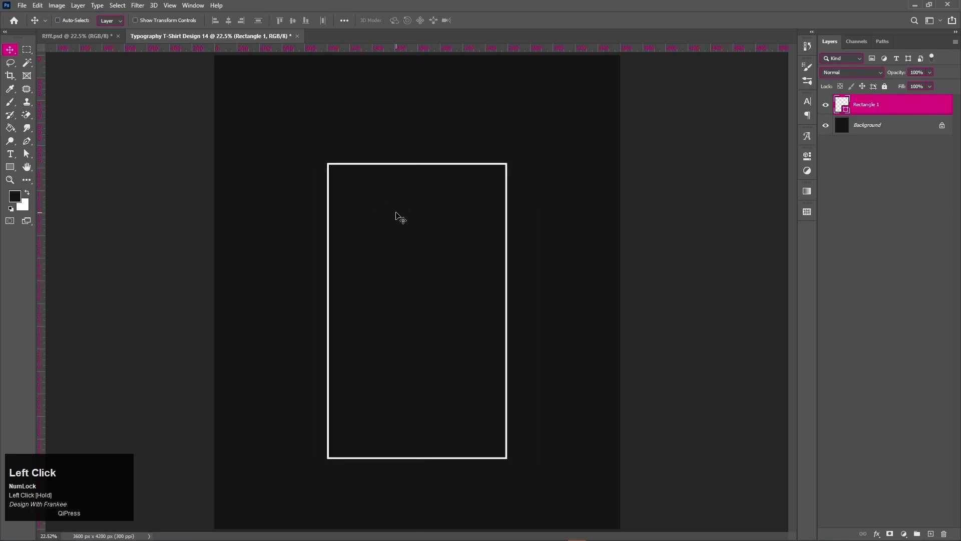
Duplicate the frame and transform the copy into a top-left square panel.
{"action": "key", "text": "ctrl+j"}
{"action": "key", "text": "ctrl+t"}
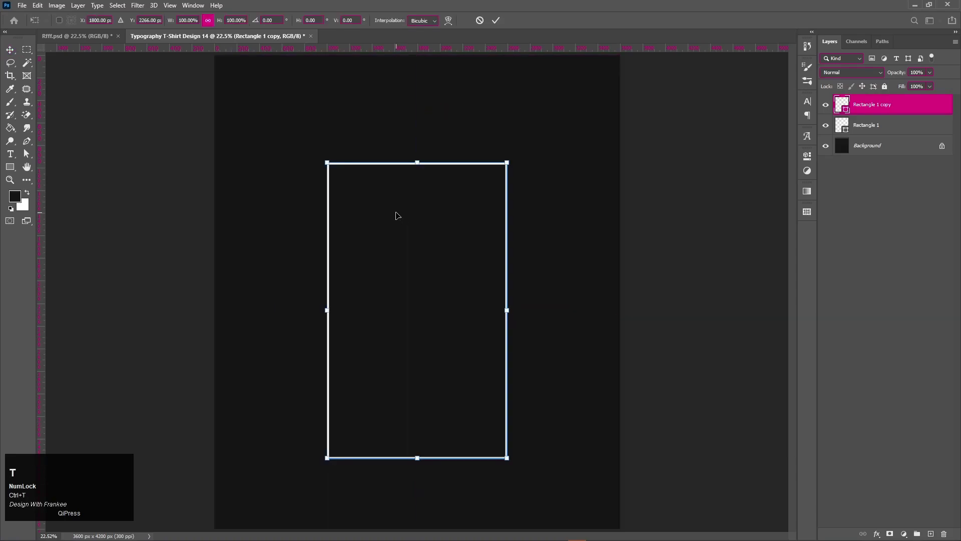
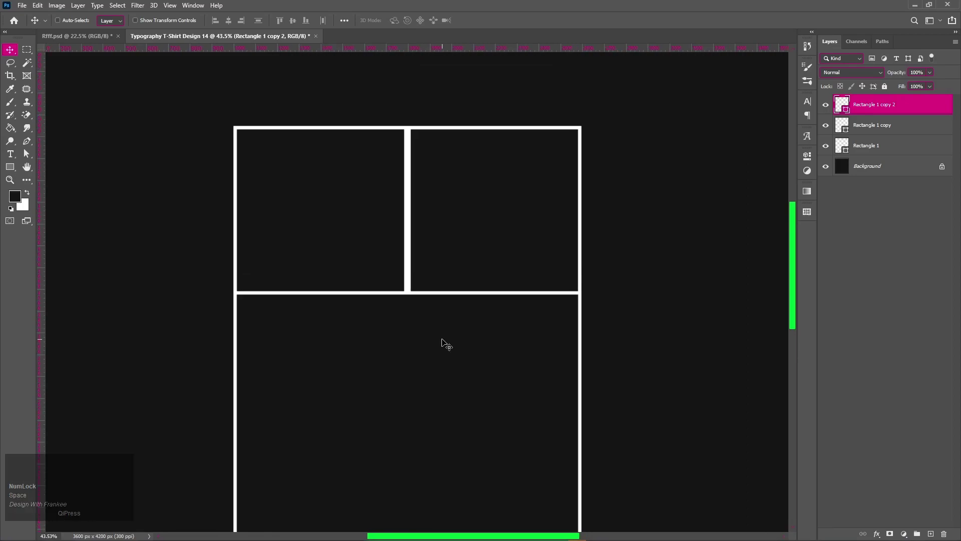
{"action": "key", "text": "ctrl+0"}
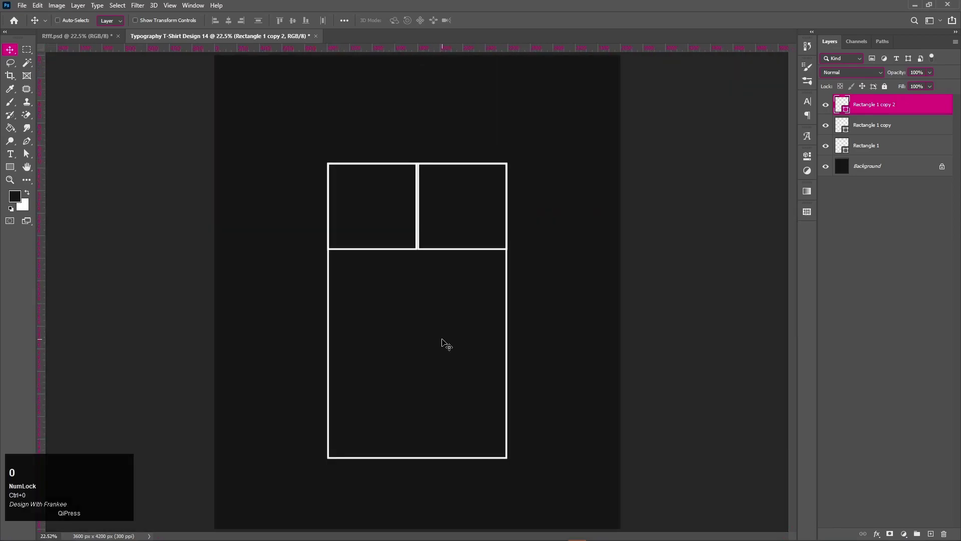
{"action": "left_click", "coordinate": [460, 233]}
Transform a further copy into the top-right square, nudging it to align with its neighbour.
{"action": "key", "text": "ctrl+t"}
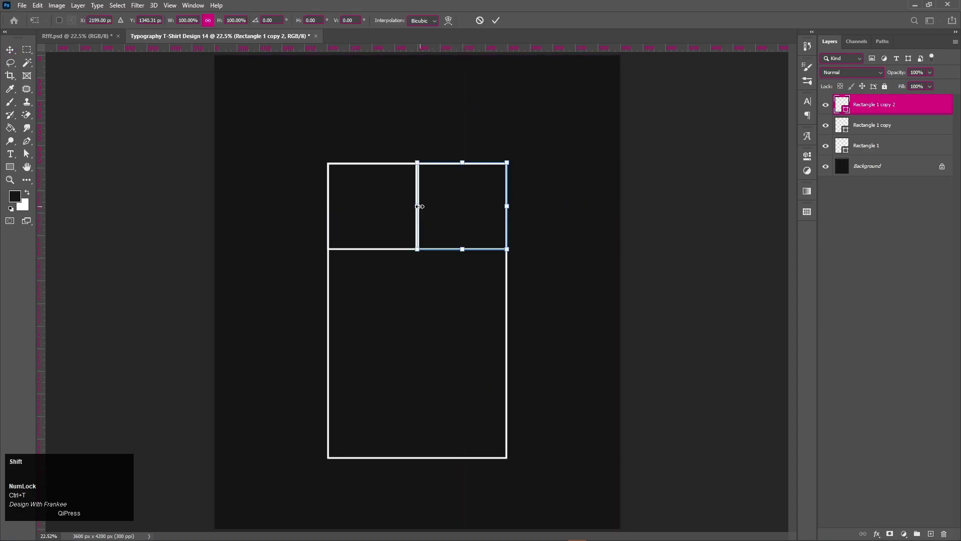
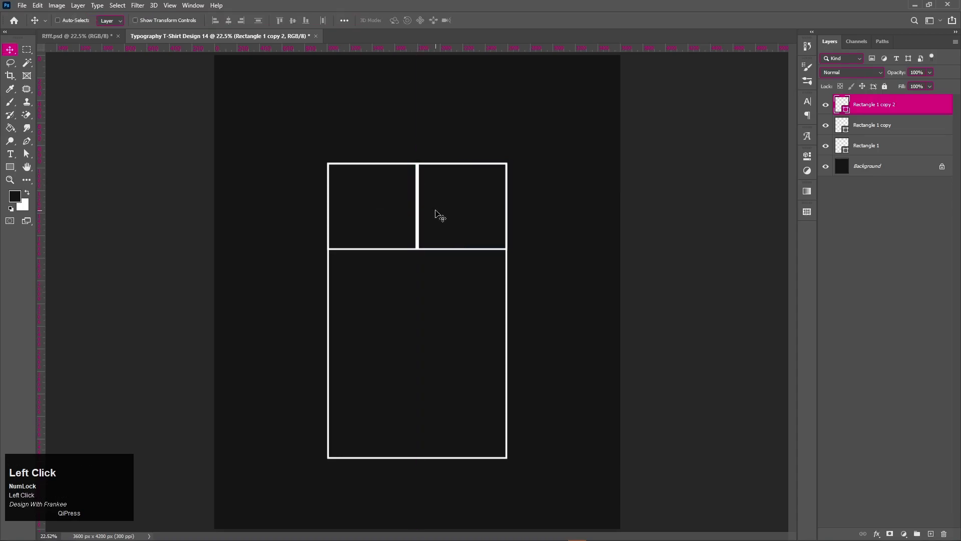
{"action": "scroll", "scroll_direction": "up", "scroll_amount": 3}
{"action": "key", "text": "space"}
{"action": "double_click", "coordinate": [443, 211]}
{"action": "key", "text": "space"}
{"action": "key", "text": "Left"}
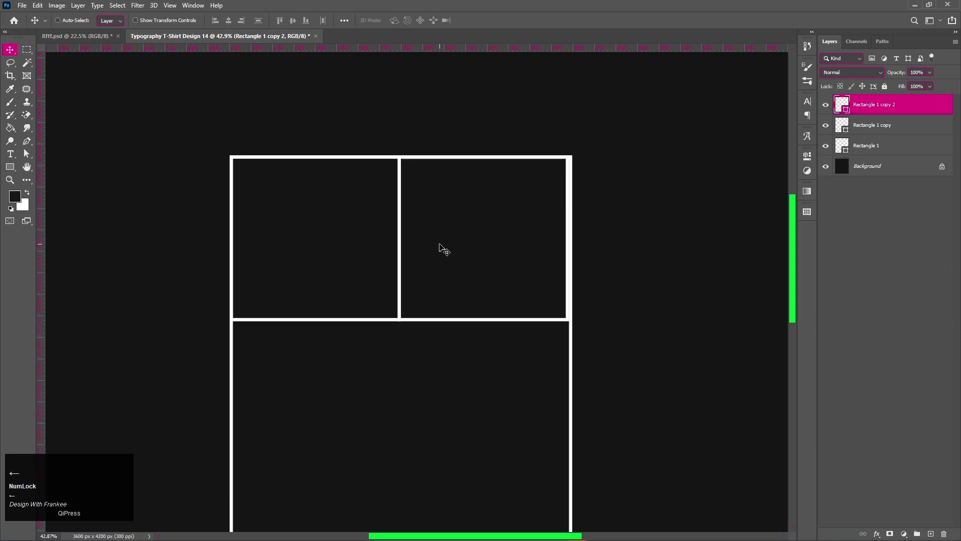
{"action": "key", "text": "ctrl+t"}
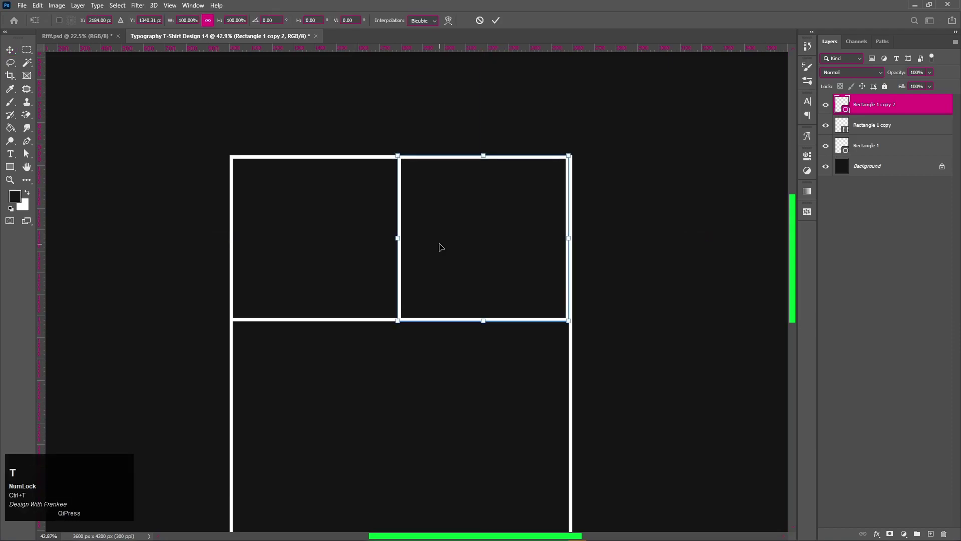
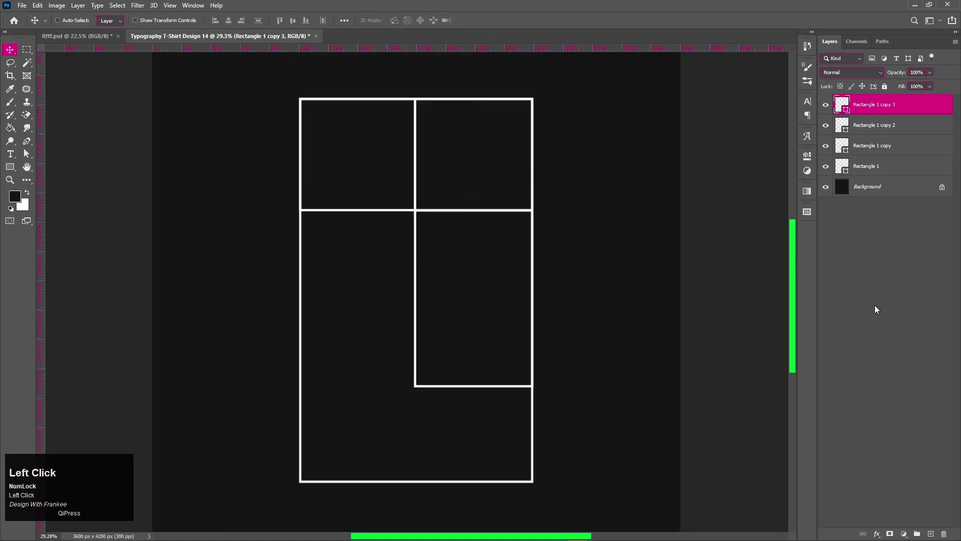
Scale all the rectangle frame layers up slightly together as one grid.
{"action": "key", "text": "ctrl+0"}
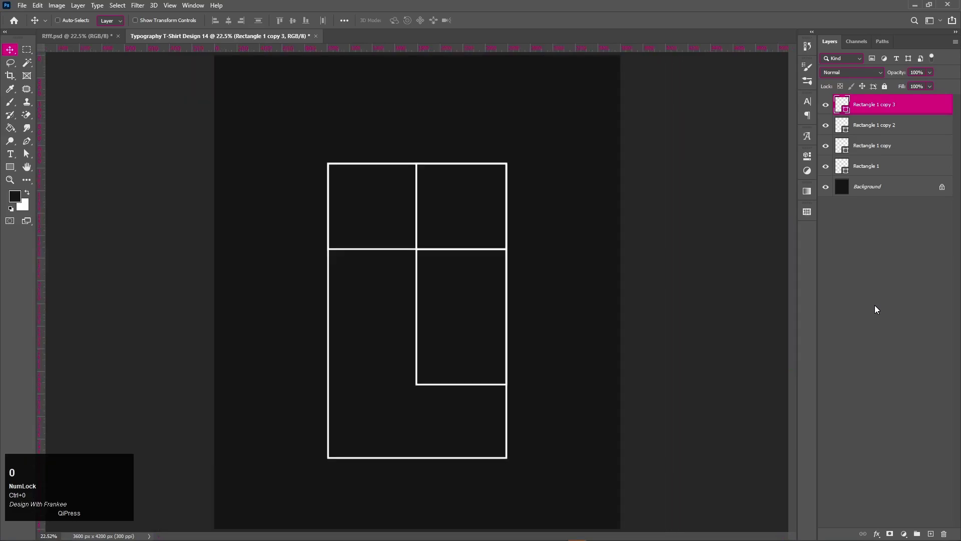
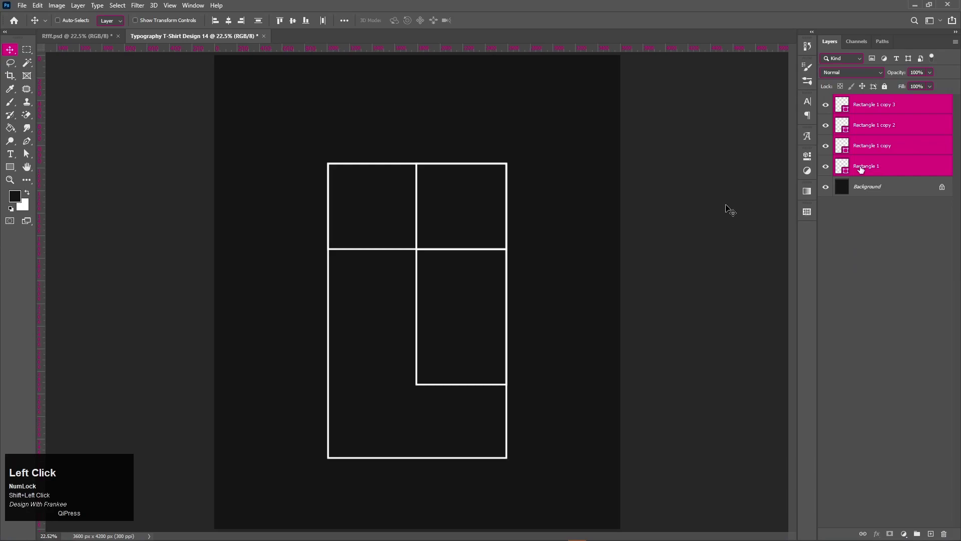
{"action": "key", "text": "v"}
{"action": "key", "text": "ctrl+t"}
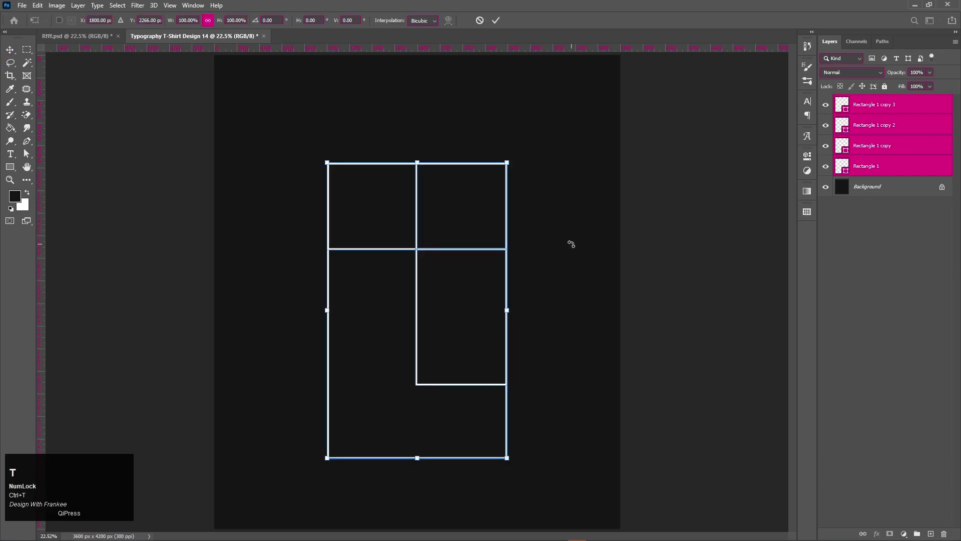
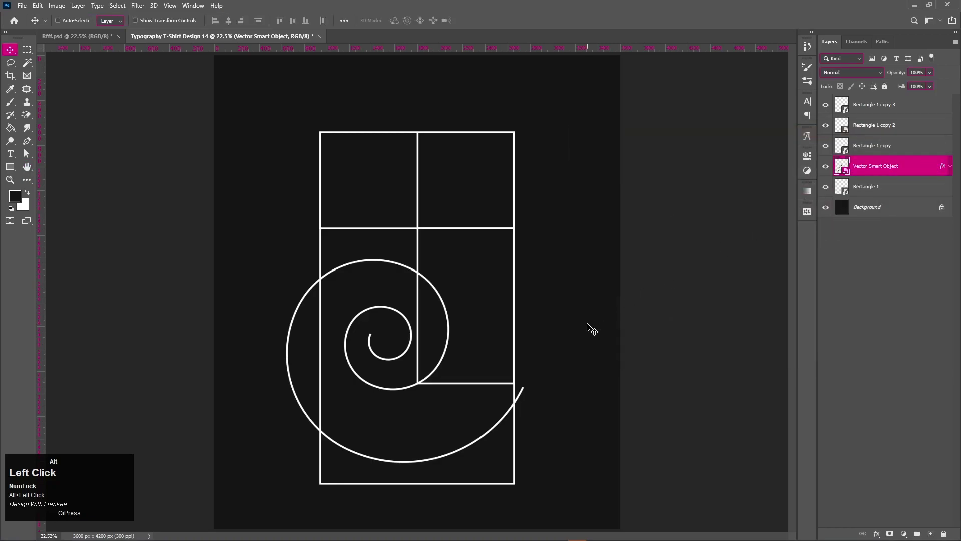
Enlarge the pasted spiral smart object across the lower half of the grid.
{"action": "key", "text": "alt+v"}
{"action": "key", "text": "ctrl+alt+t"}
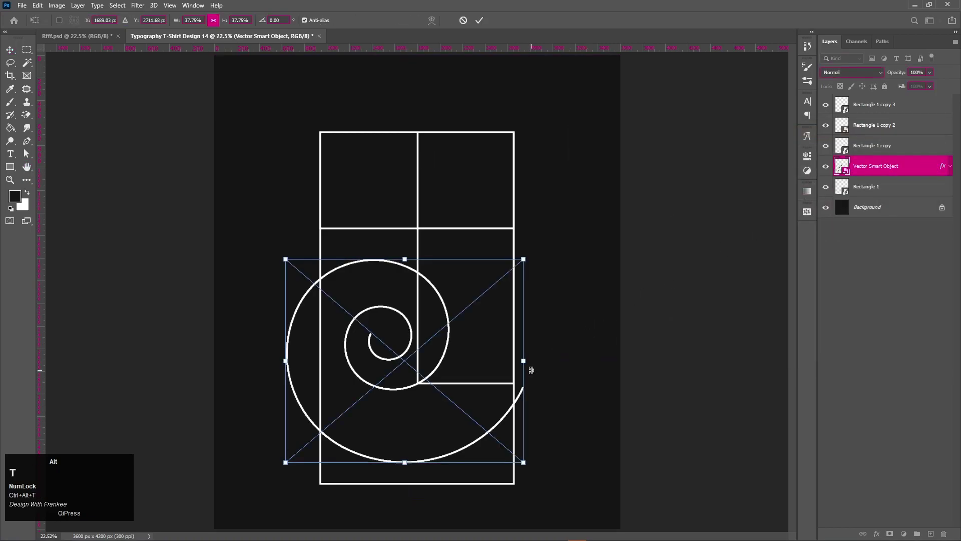
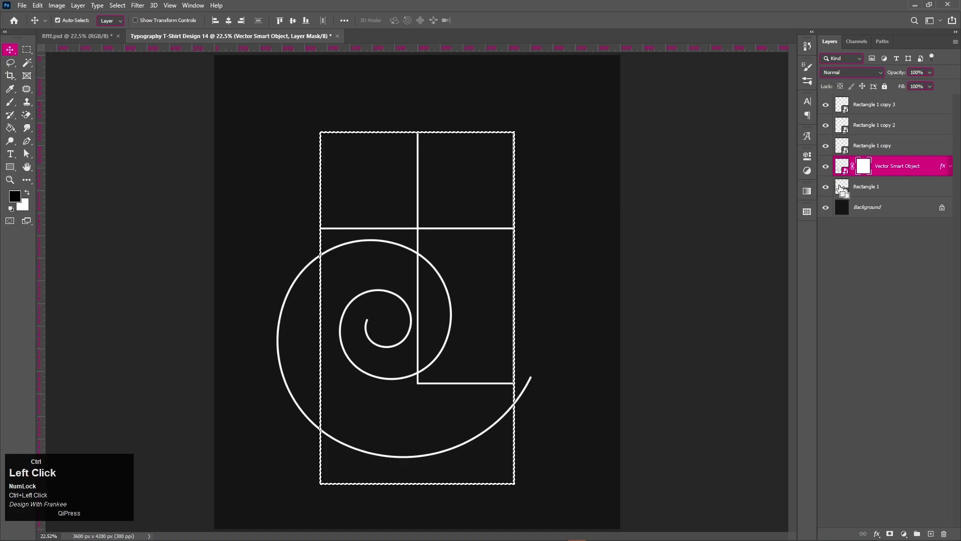
Invert the frame selection and brush black on the spiral's mask outside the outer frame.
{"action": "key", "text": "ctrl+shift+i"}
{"action": "key", "text": "b"}
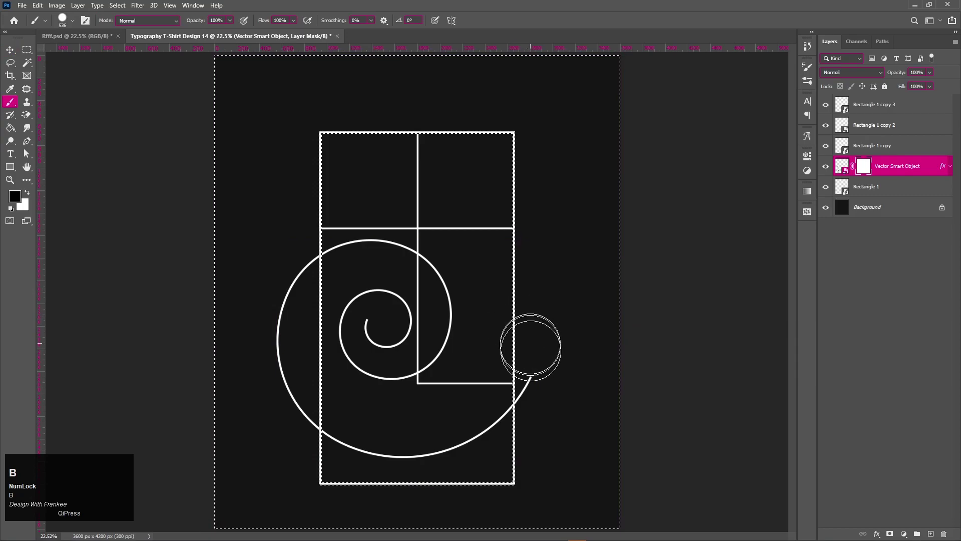
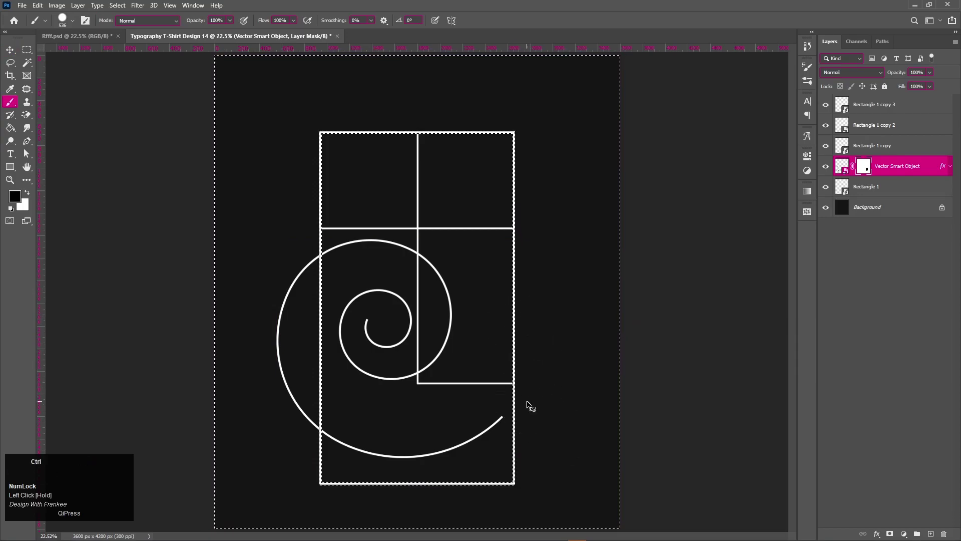
{"action": "key", "text": "ctrl+z"}
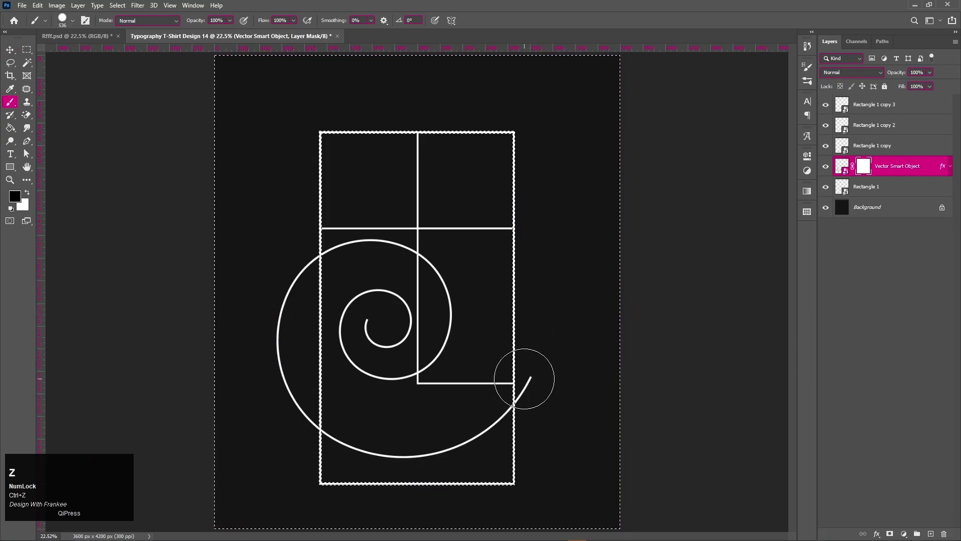
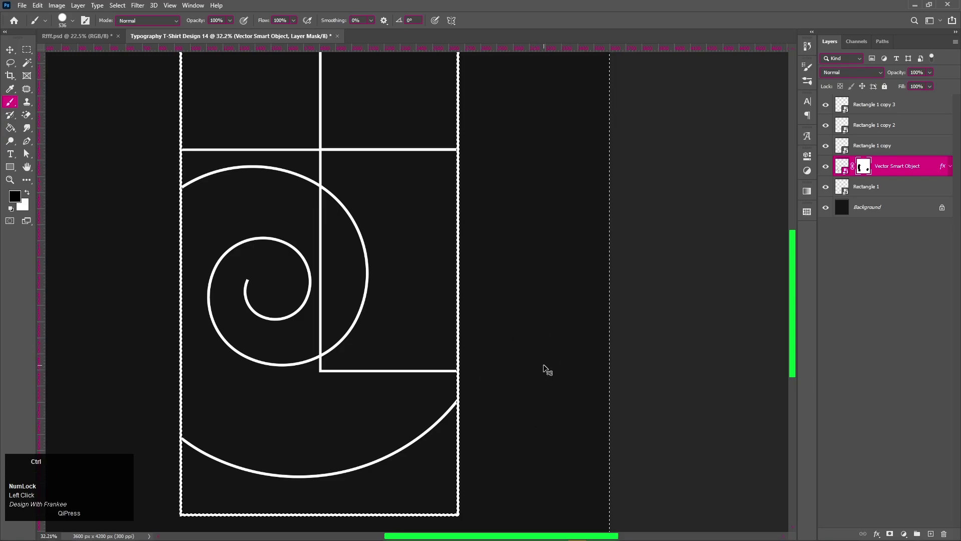
{"action": "key", "text": "ctrl+d"}
{"action": "key", "text": "b"}
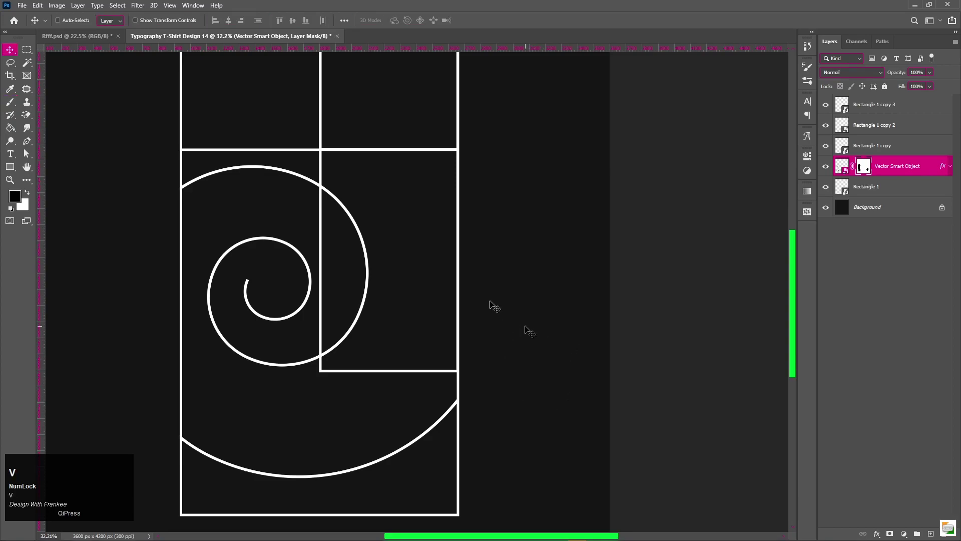
Mask out the spiral's stray segments crossing into the right-middle panel, toggling a frame's visibility to check.
{"action": "left_click", "coordinate": [826, 149]}
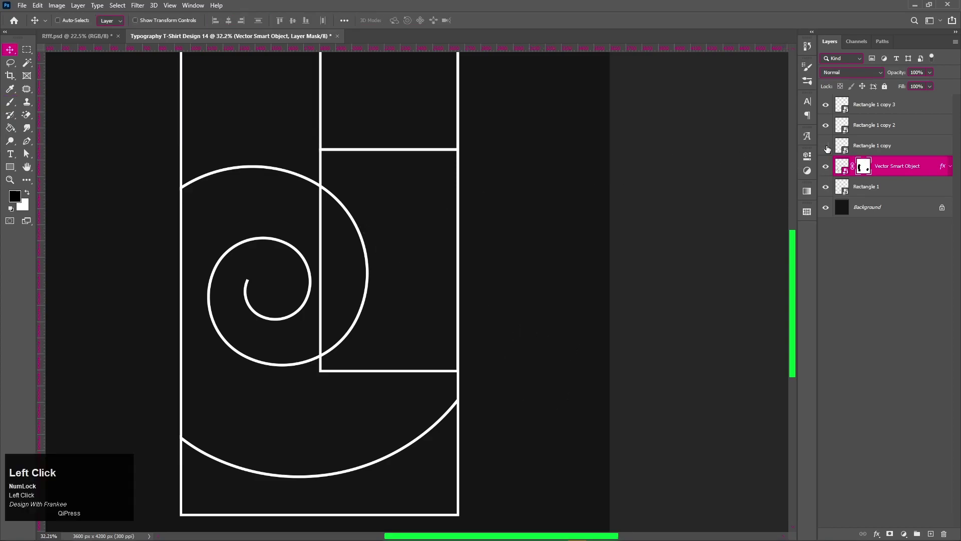
{"action": "scroll", "scroll_direction": "up", "scroll_amount": 3}
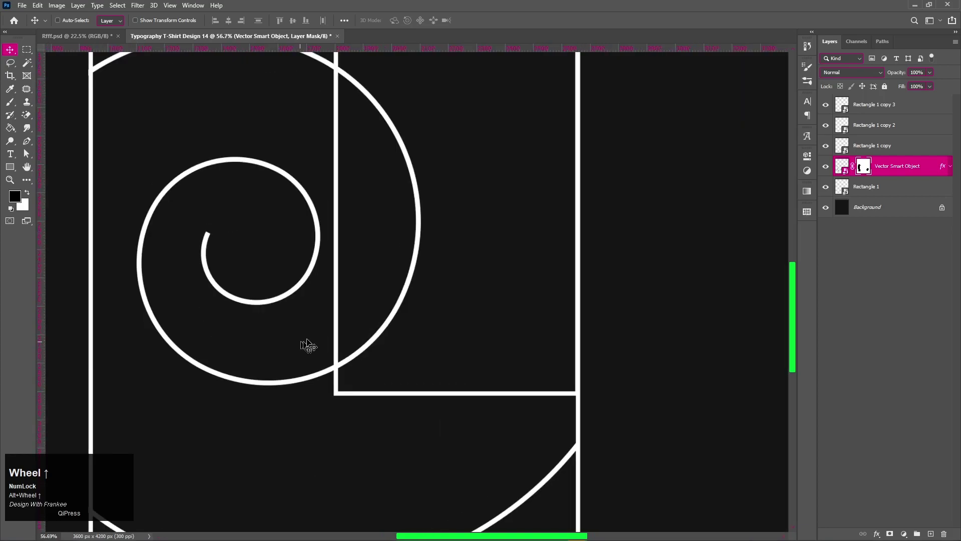
{"action": "key", "text": "space"}
{"action": "left_click", "coordinate": [396, 210]}
{"action": "key", "text": "space"}
{"action": "key", "text": "b"}
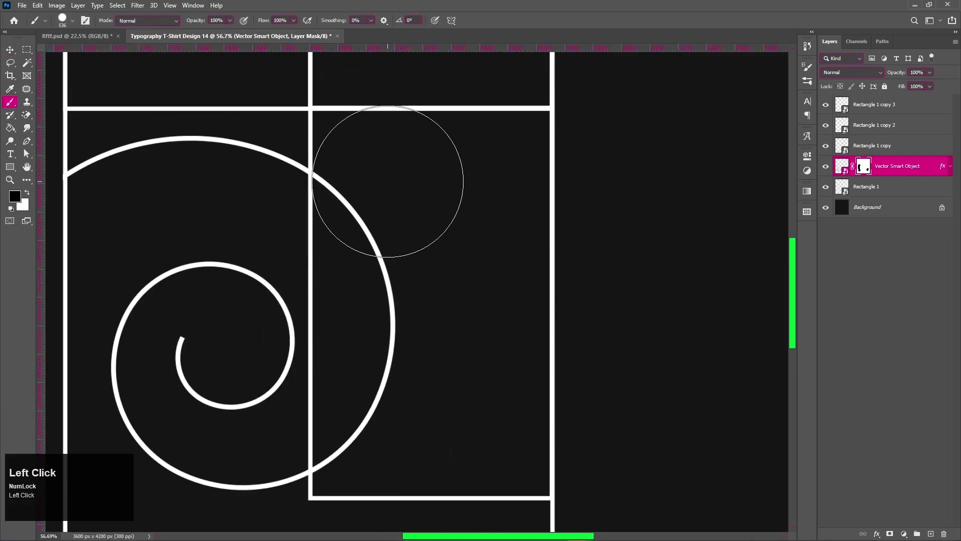
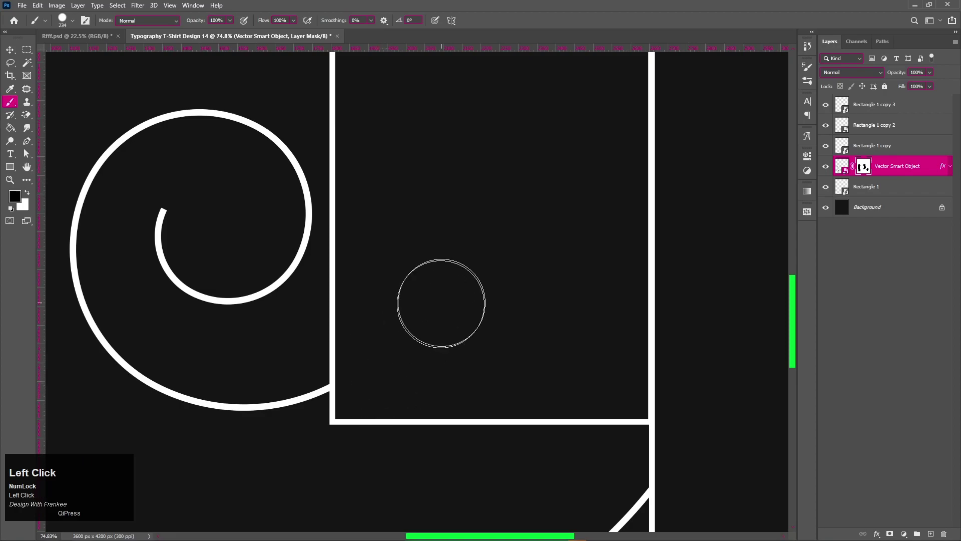
{"action": "key", "text": "v"}
{"action": "key", "text": "ctrl+0"}
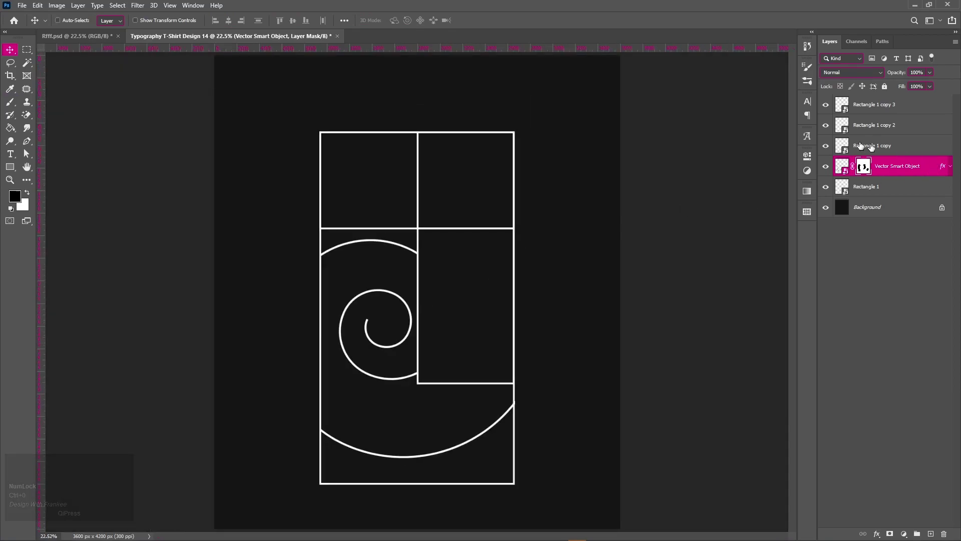
Place the liquified stripe texture PNG above Rectangle 1 copy to fill the top-left panel.
{"action": "left_click", "coordinate": [832, 149]}
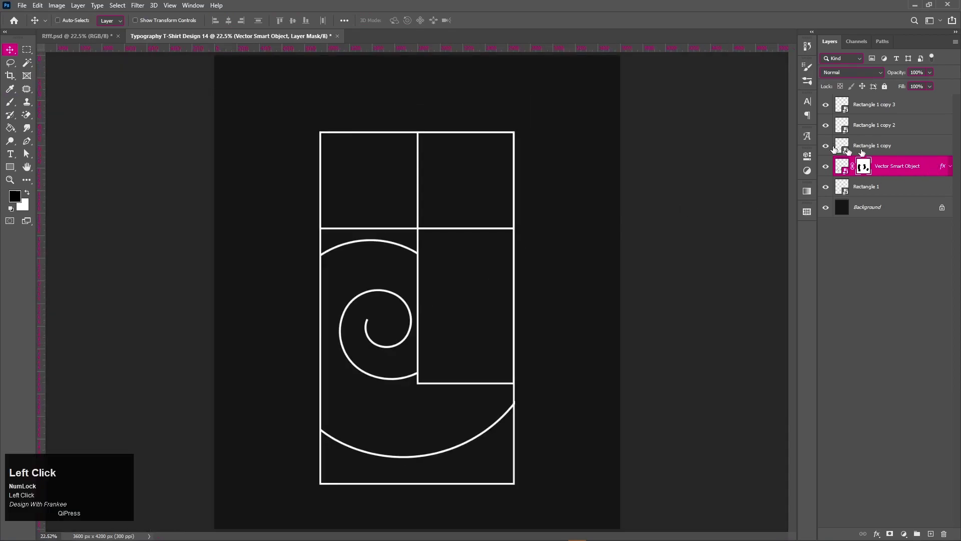
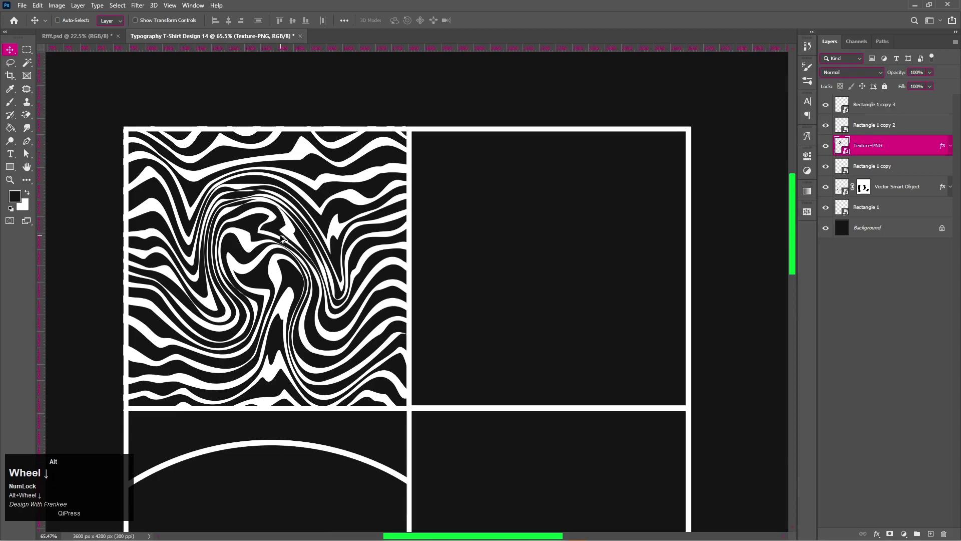
{"action": "key", "text": "space"}
{"action": "left_click", "coordinate": [421, 358]}
{"action": "key", "text": "space"}
Select Rectangle 1 copy 2 so the grid vector with white Color Overlay lands above it.
{"action": "scroll", "scroll_direction": "down", "scroll_amount": 3}
{"action": "key", "text": "space"}
{"action": "key", "text": "space"}
{"action": "left_click", "coordinate": [864, 135]}
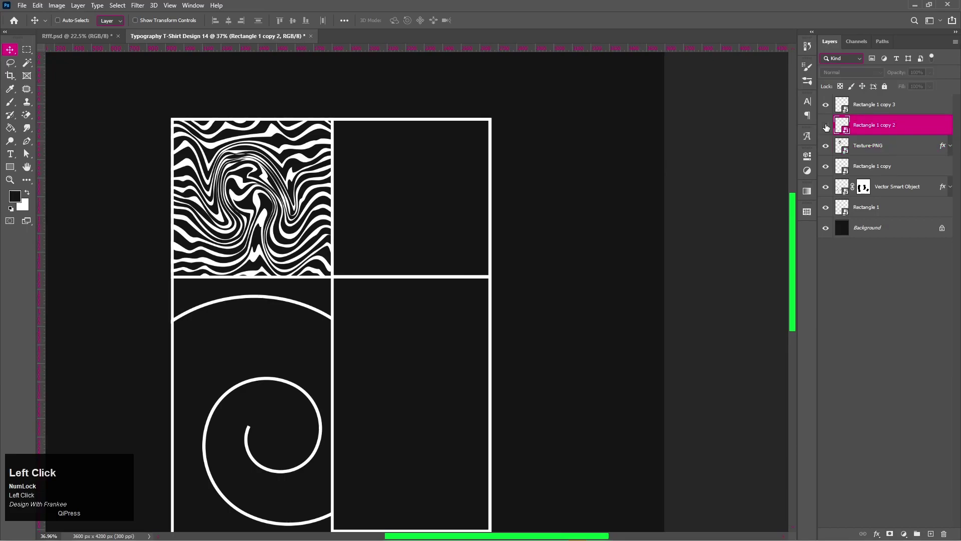
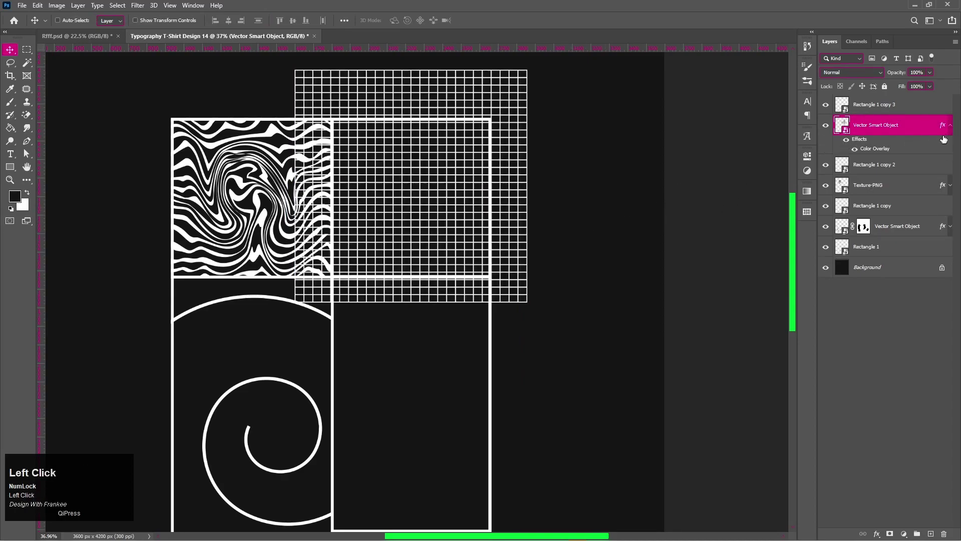
Scale the white grid smart object to exactly fill the top-right panel.
{"action": "left_click", "coordinate": [953, 132]}
{"action": "key", "text": "v"}
{"action": "key", "text": "ctrl+t"}
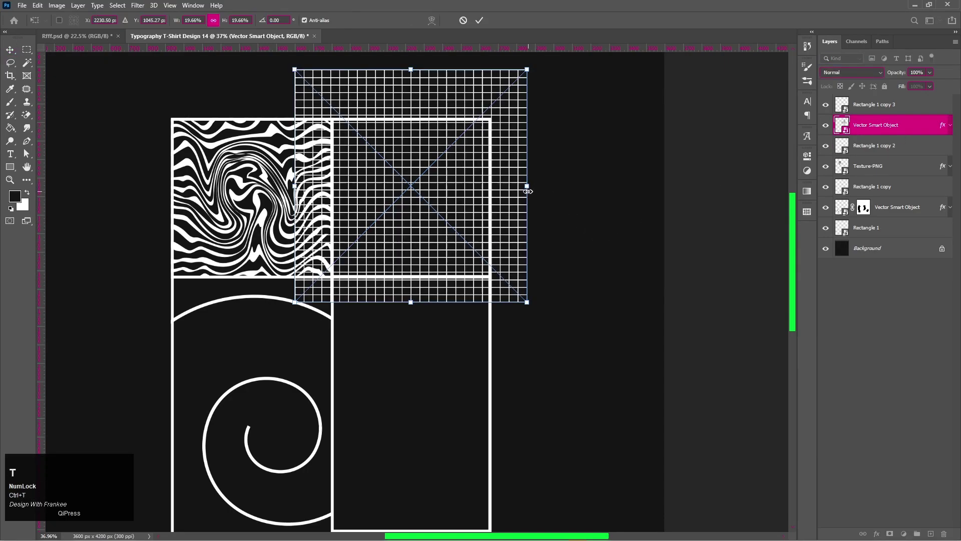
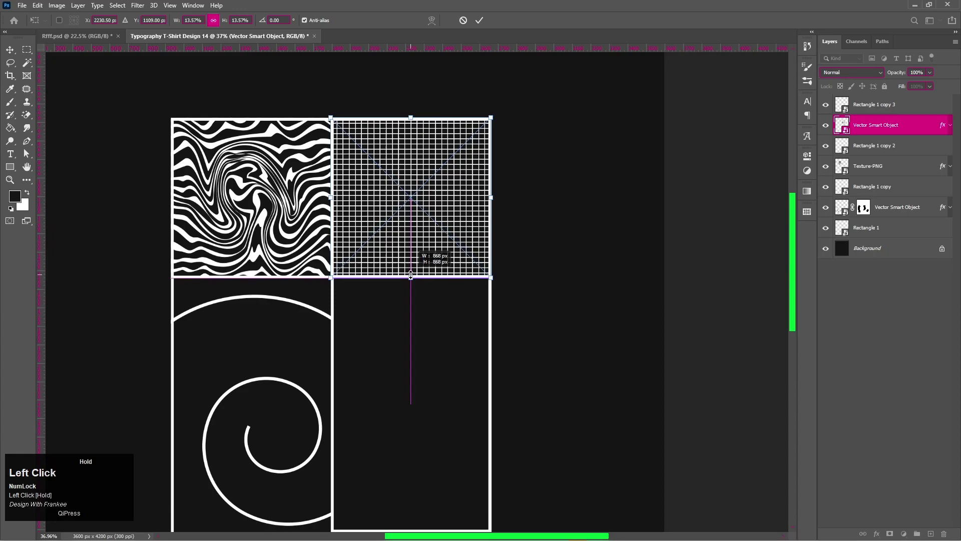
{"action": "scroll", "scroll_direction": "up", "scroll_amount": 3}
{"action": "scroll", "scroll_direction": "down", "scroll_amount": 3}
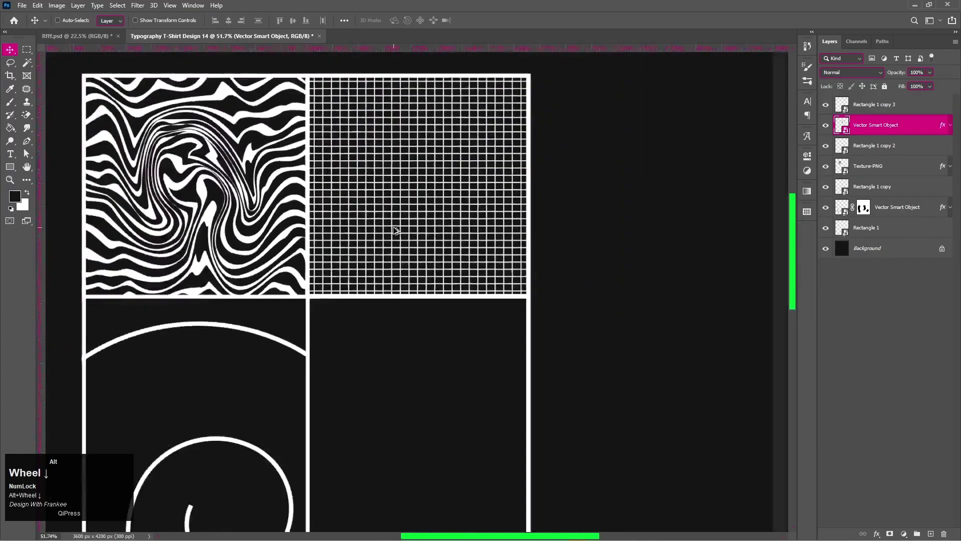
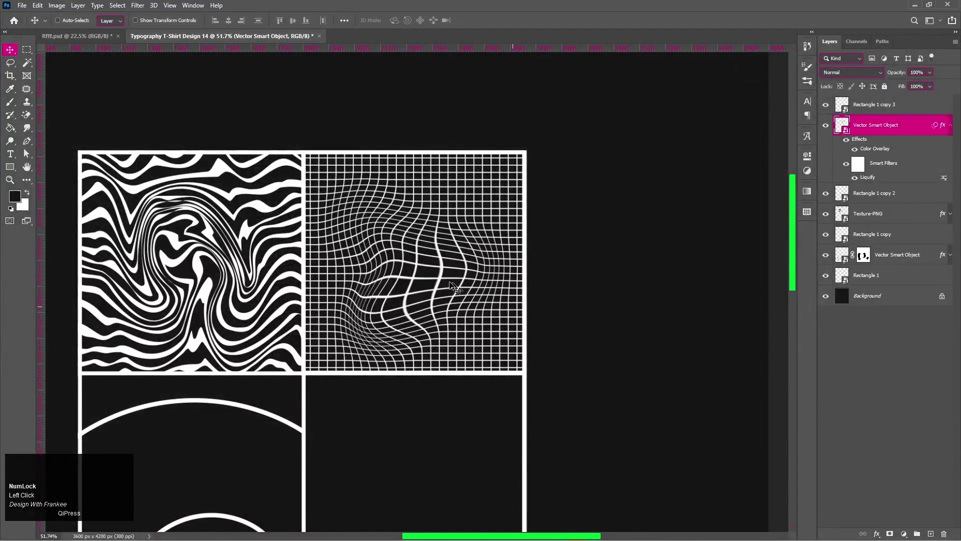
Review the layout with both top panels filled and tidy the grid layer's effects list before placing the lines vector.
{"action": "scroll", "scroll_direction": "down", "scroll_amount": 3}
{"action": "key", "text": "space"}
{"action": "left_click", "coordinate": [434, 372]}
{"action": "key", "text": "space"}
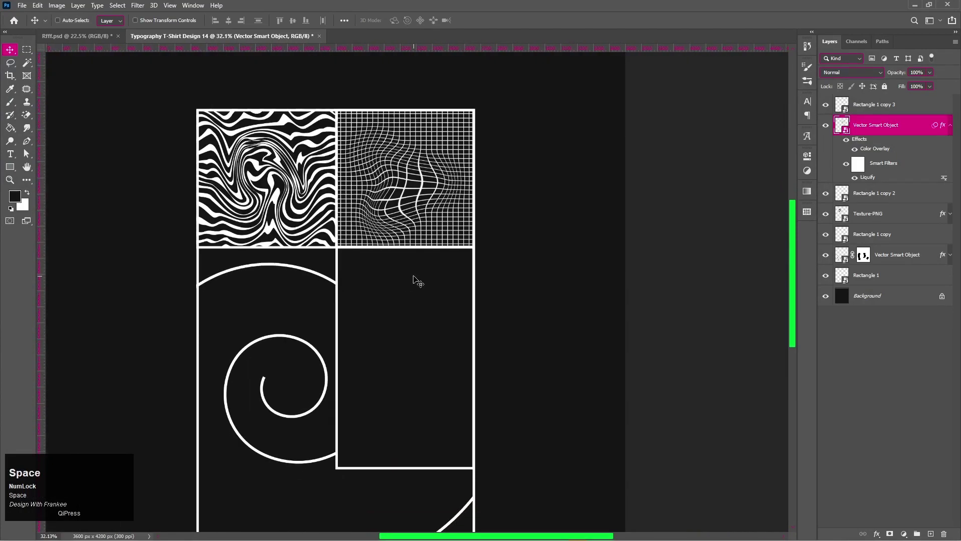
{"action": "left_click", "coordinate": [951, 130]}
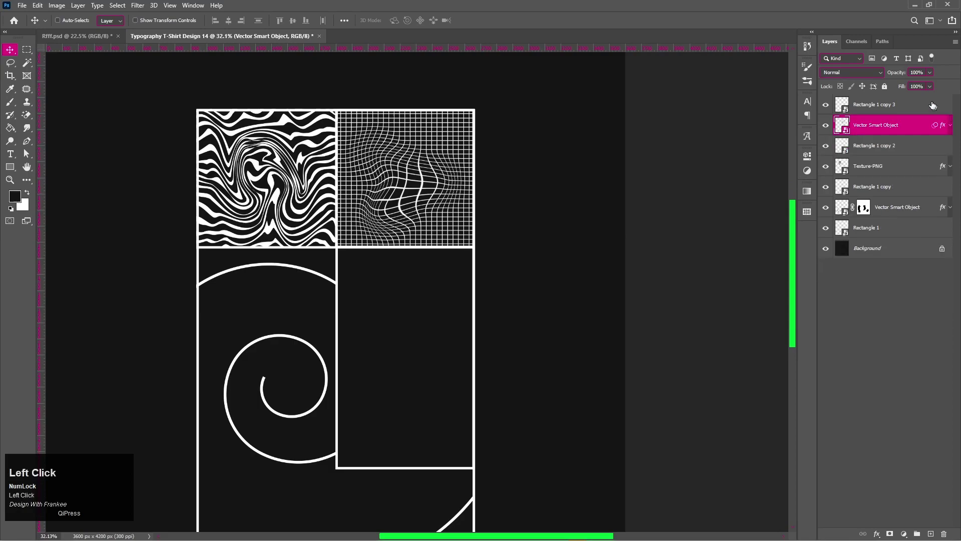
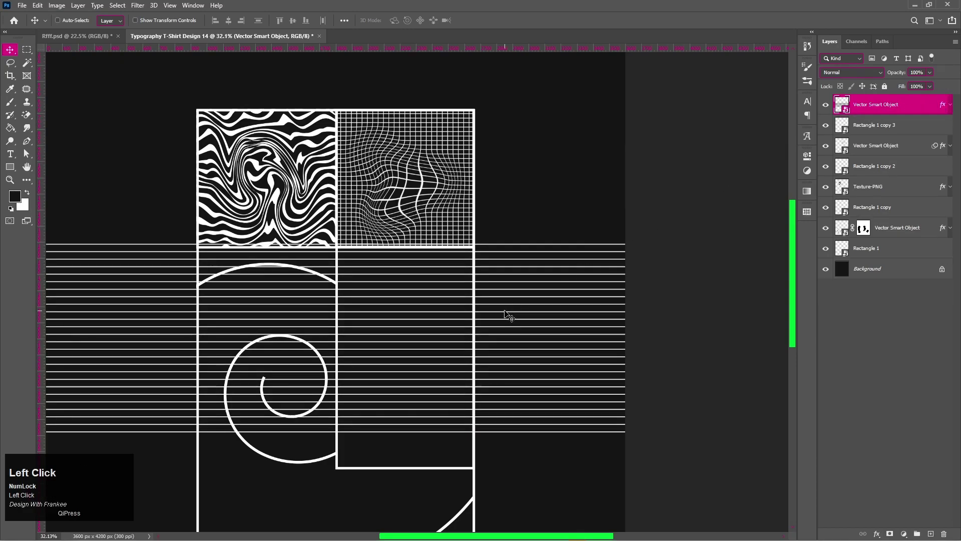
Resize the horizontal-lines layer to fill the right-middle panel beneath the warped grid.
{"action": "key", "text": "v"}
{"action": "key", "text": "ctrl+t"}
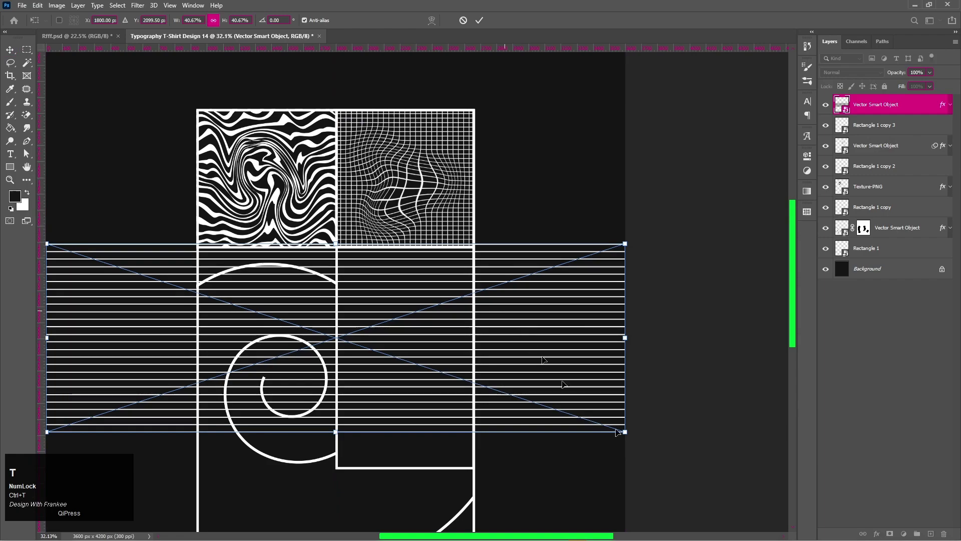
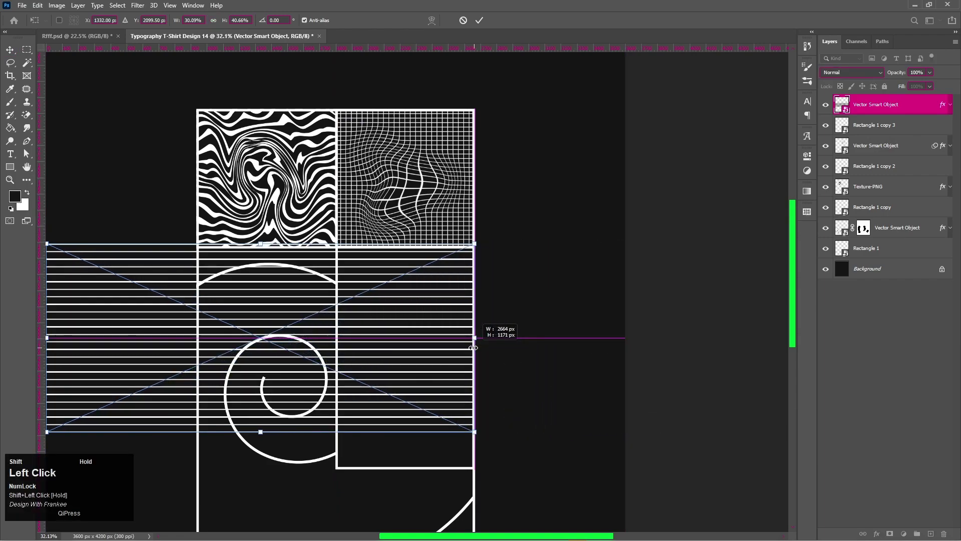
{"action": "scroll", "scroll_direction": "down", "scroll_amount": 3}
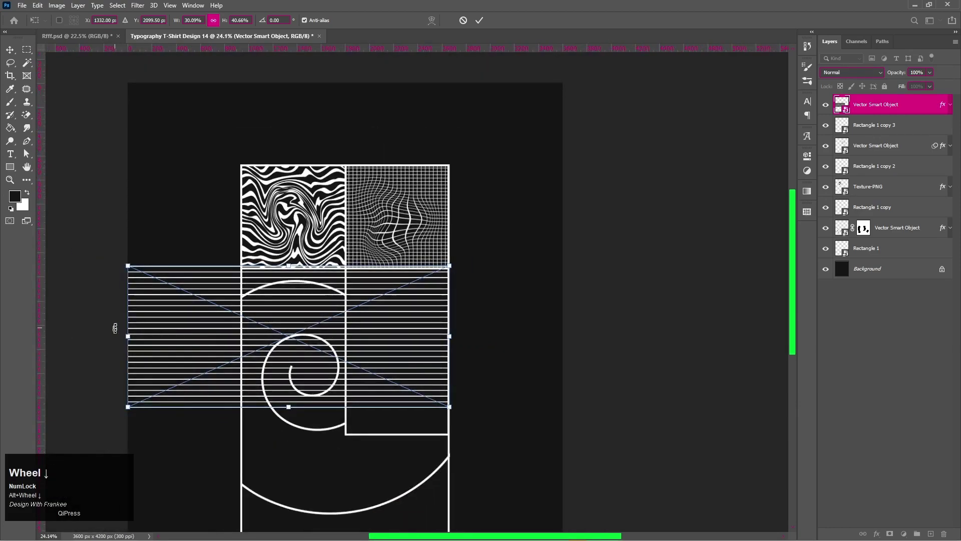
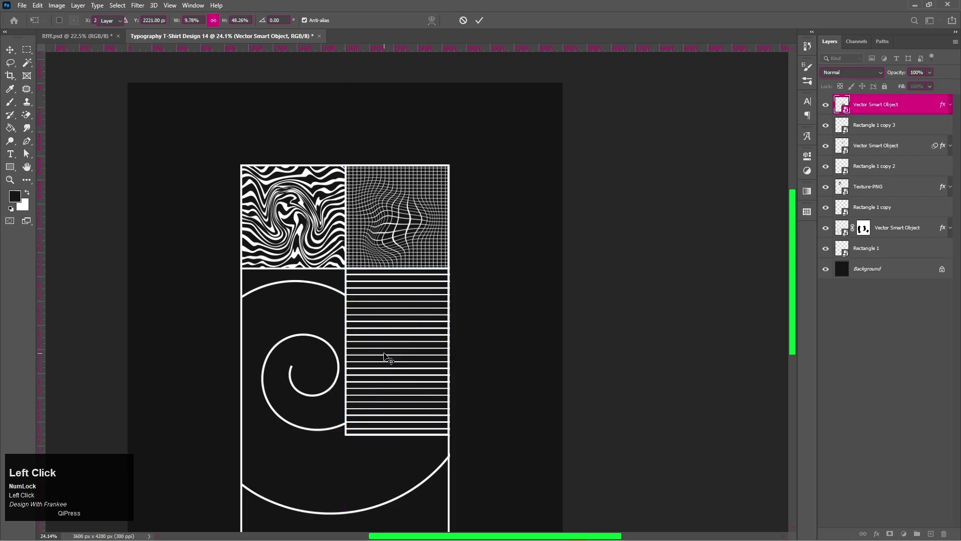
{"action": "key", "text": "ctrl+0"}
{"action": "scroll", "scroll_direction": "up", "scroll_amount": 3}
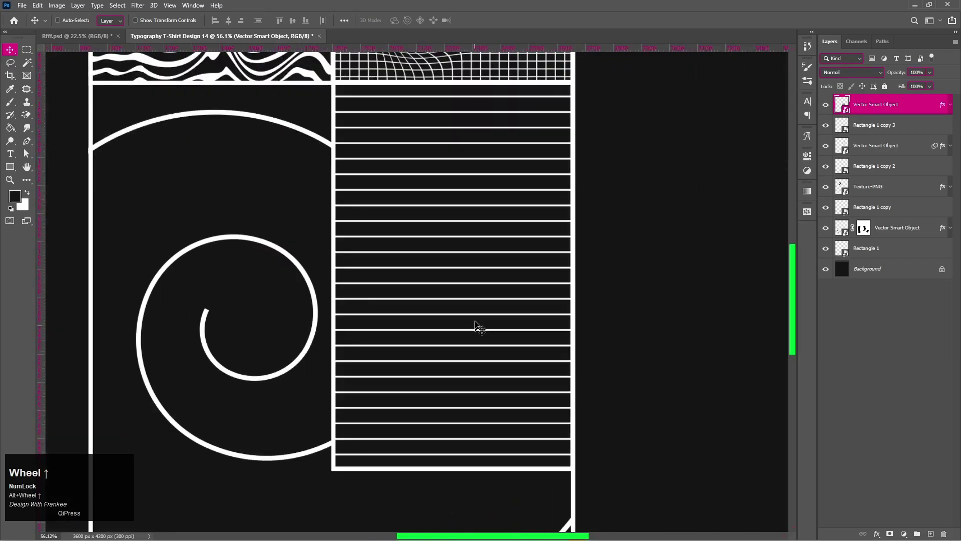
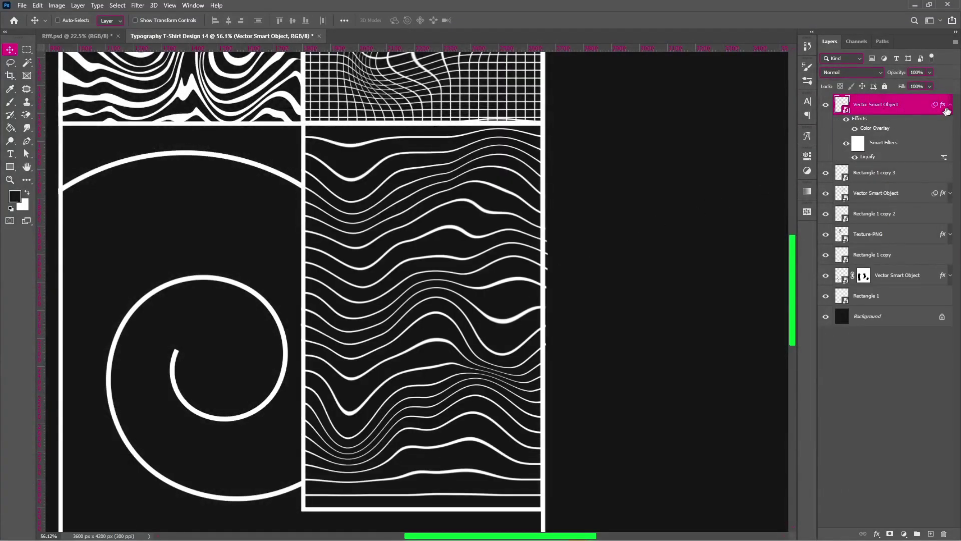
Mask out the wavy line ends overflowing the panel's right border by filling the marquee black.
{"action": "left_click", "coordinate": [952, 112]}
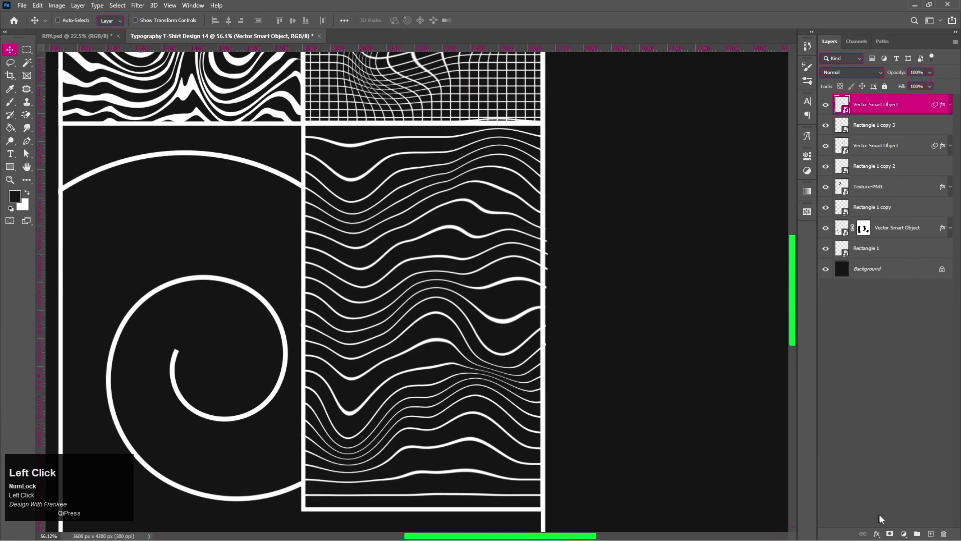
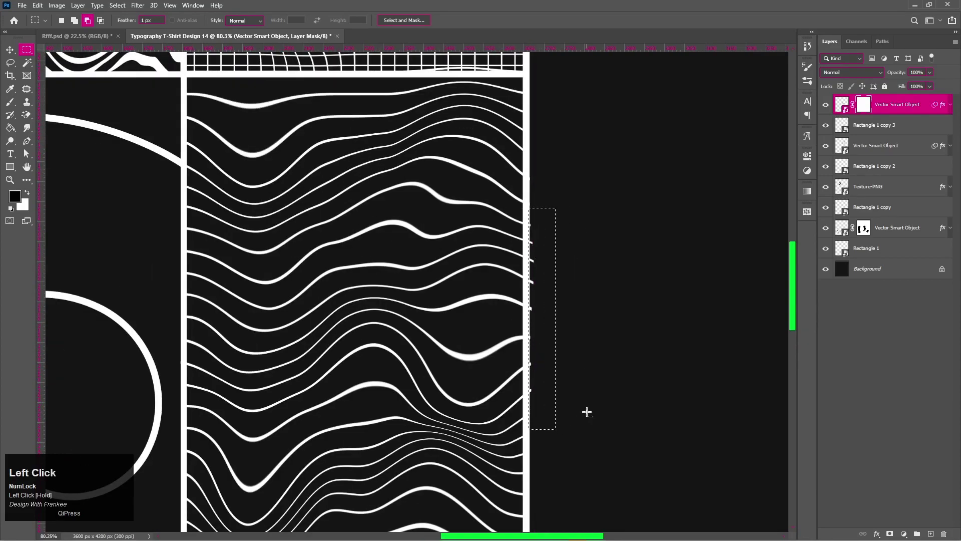
{"action": "key", "text": "Left"}
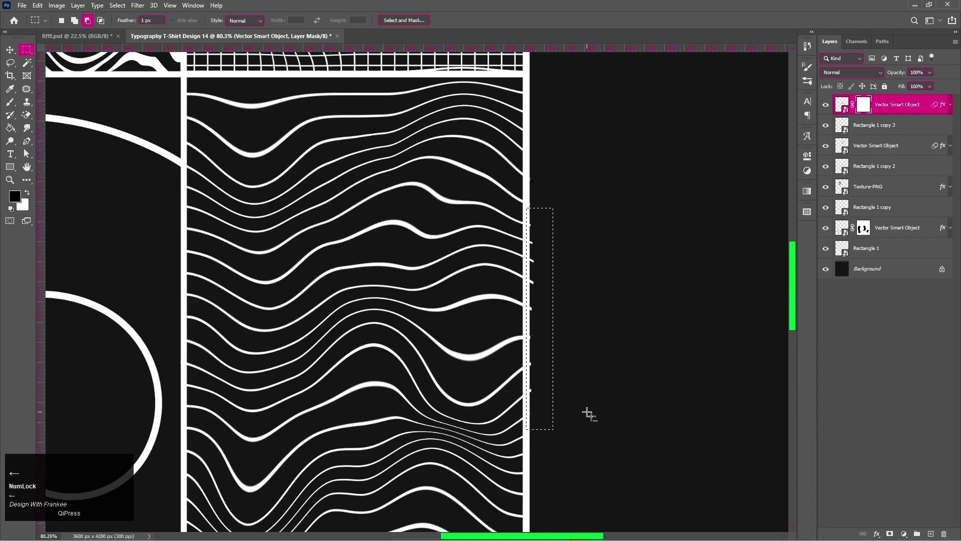
{"action": "key", "text": "alt+BackSpace"}
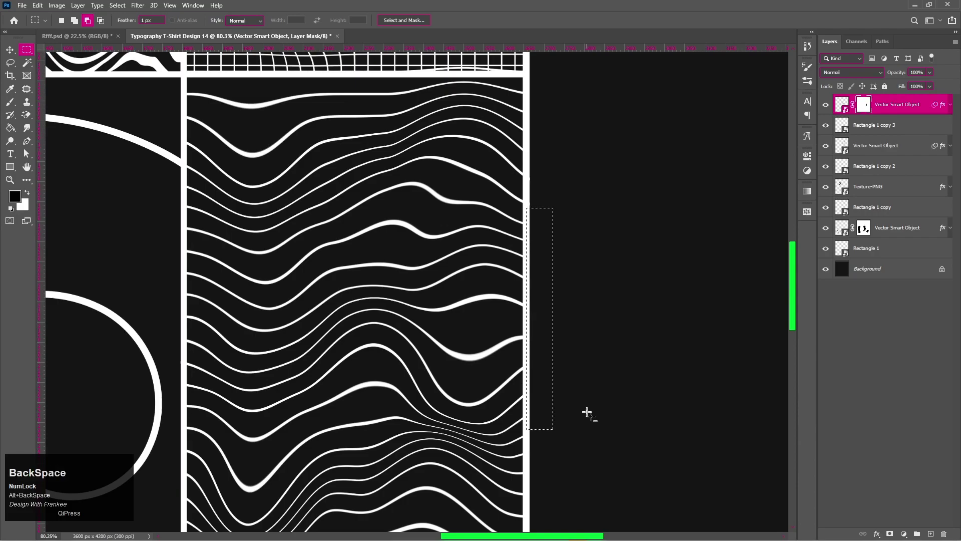
{"action": "key", "text": "ctrl+d"}
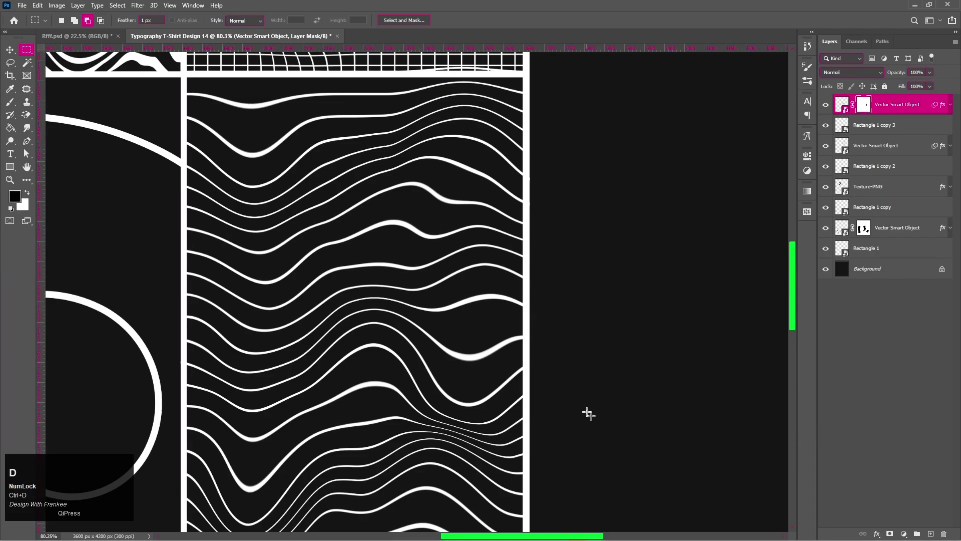
Return to the Move tool and fit the whole poster in view.
{"action": "key", "text": "v"}
{"action": "scroll", "scroll_direction": "down", "scroll_amount": 3}
{"action": "scroll", "scroll_direction": "down", "scroll_amount": 3}
{"action": "key", "text": "ctrl+0"}
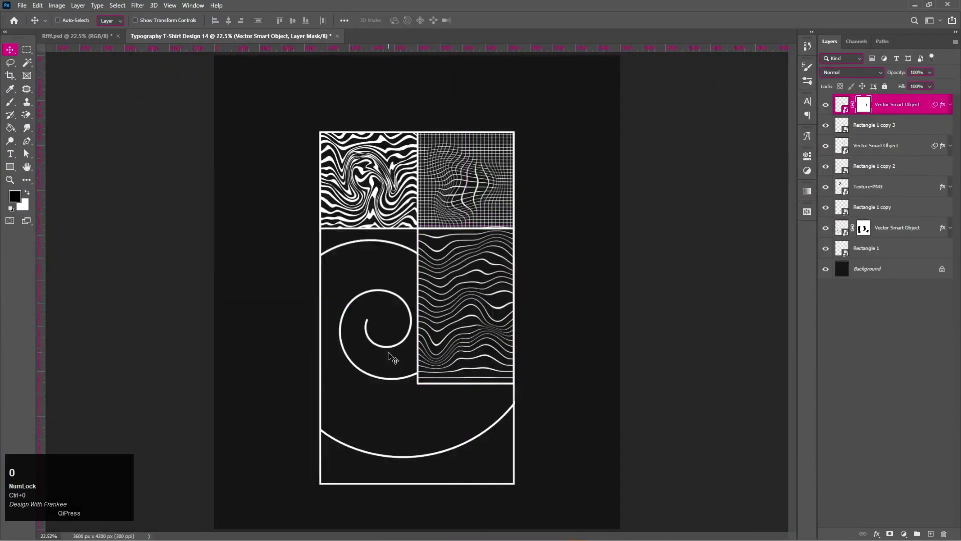
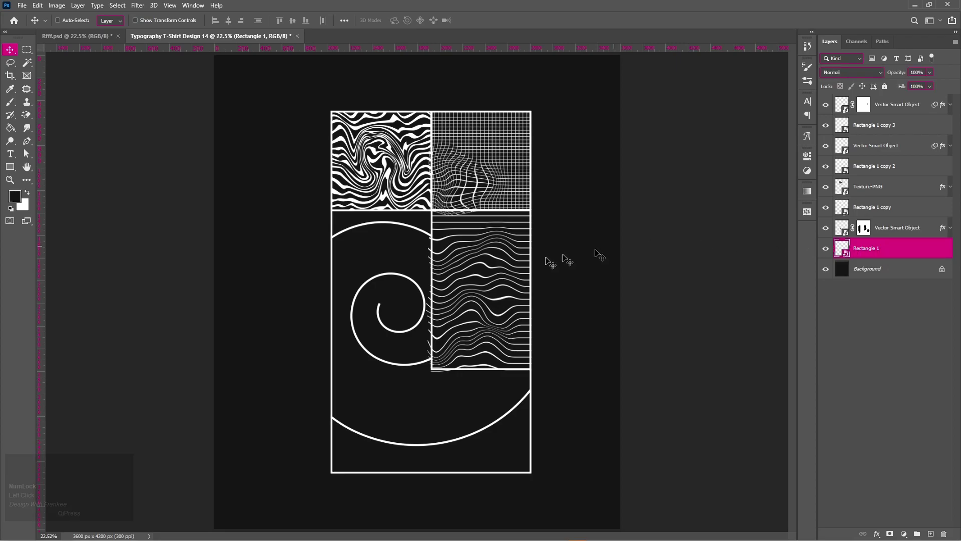
{"action": "left_click", "coordinate": [862, 112]}
{"action": "scroll", "scroll_direction": "up", "scroll_amount": 3}
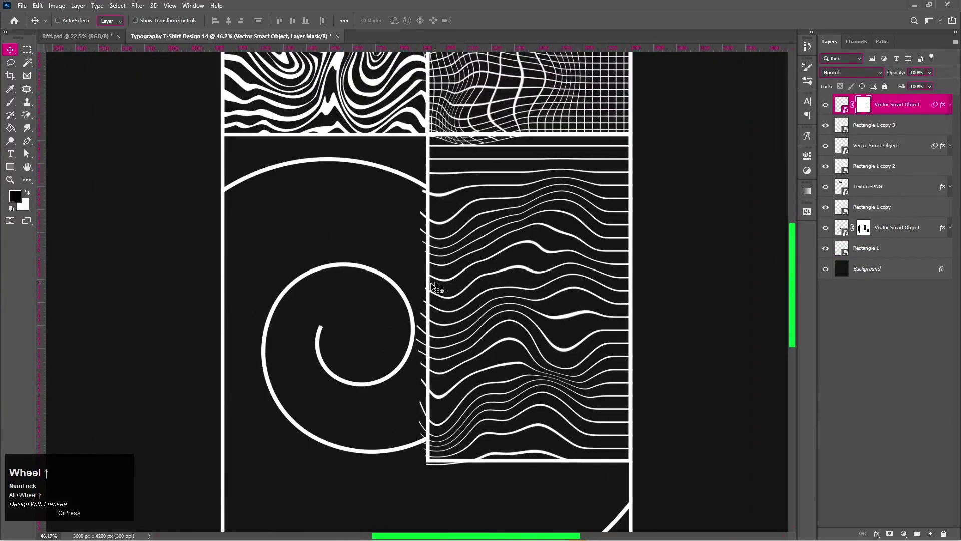
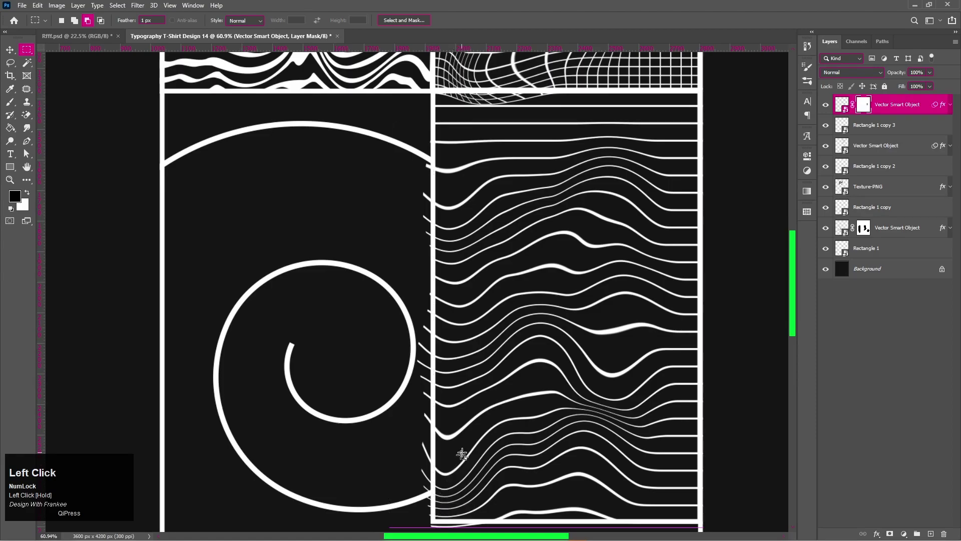
Fill the left-overflow marquee black on the mask so the stray line ends disappear.
{"action": "key", "text": "alt+BackSpace"}
{"action": "key", "text": "ctrl+d"}
{"action": "key", "text": "space"}
{"action": "scroll", "scroll_direction": "up", "scroll_amount": 3}
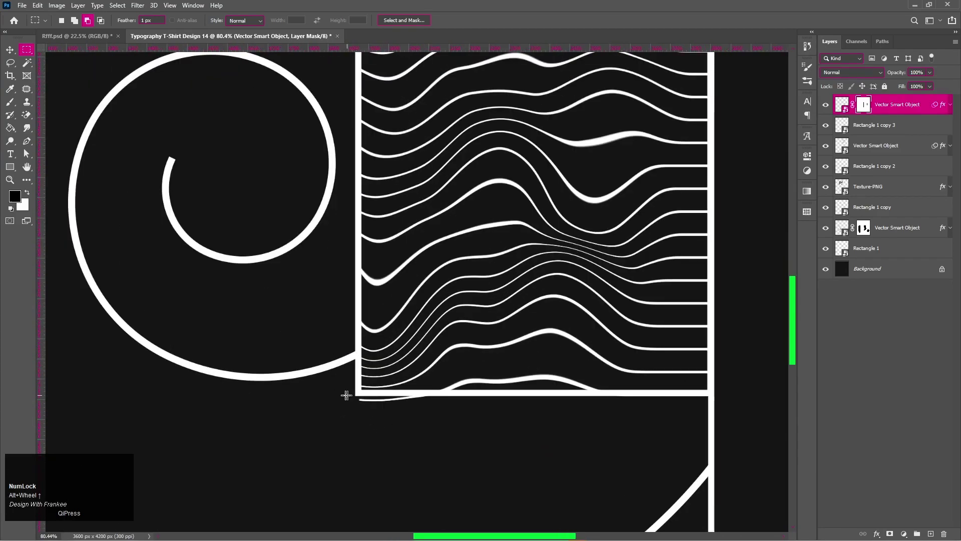
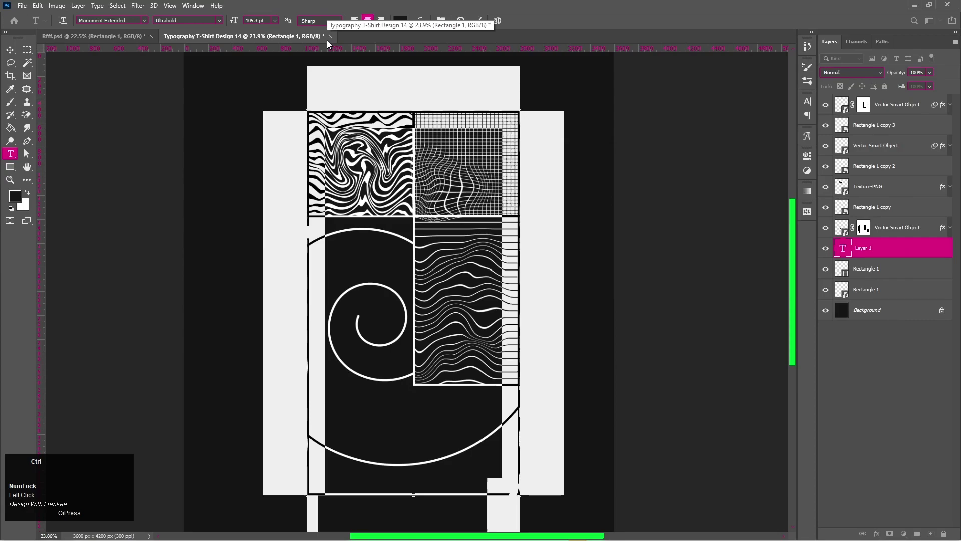
Paste 'EVERYTHING IS TEMPORARY.' onto the frame path in Monument Extended Ultrabold and enlarge it.
{"action": "key", "text": "ctrl+v"}
{"action": "key", "text": "ctrl+a"}
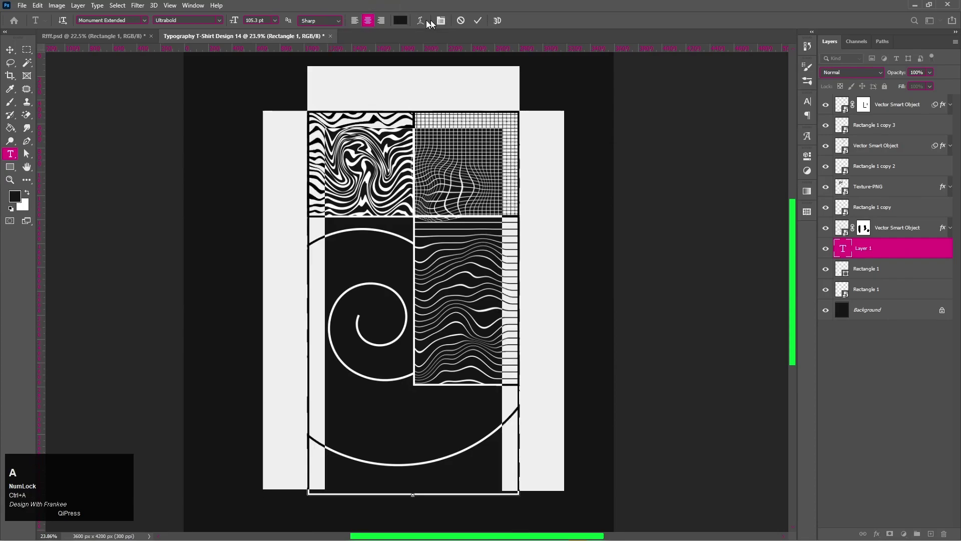
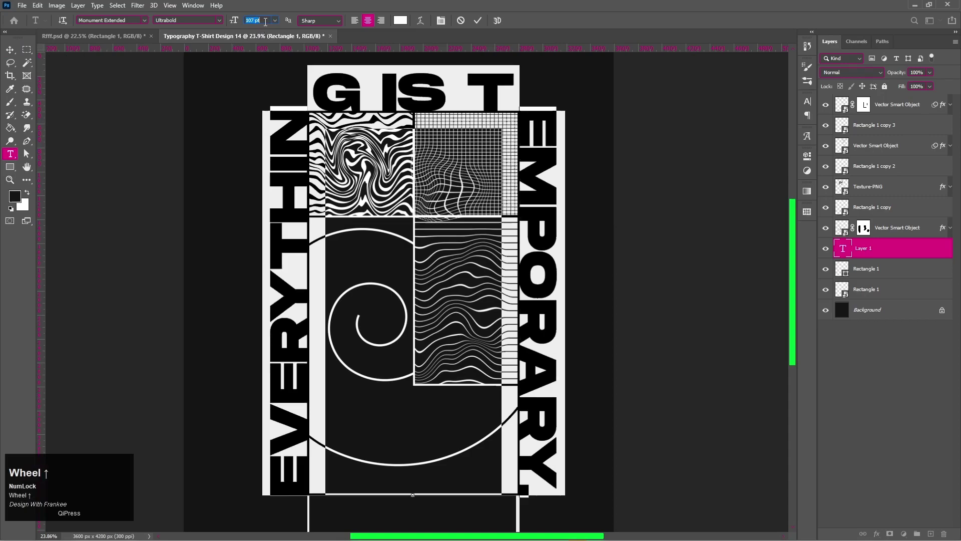
{"action": "scroll", "scroll_direction": "up", "scroll_amount": 3}
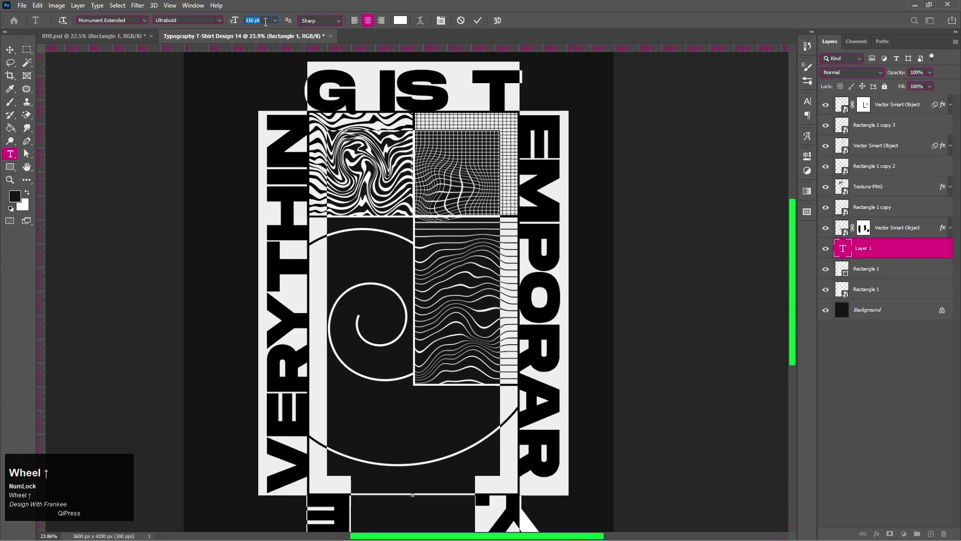
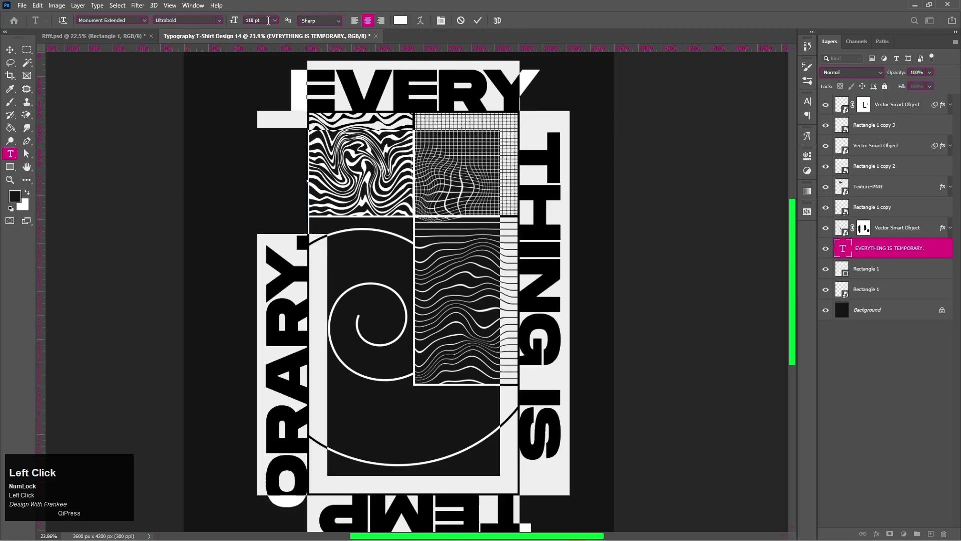
{"action": "scroll", "scroll_direction": "up", "scroll_amount": 3}
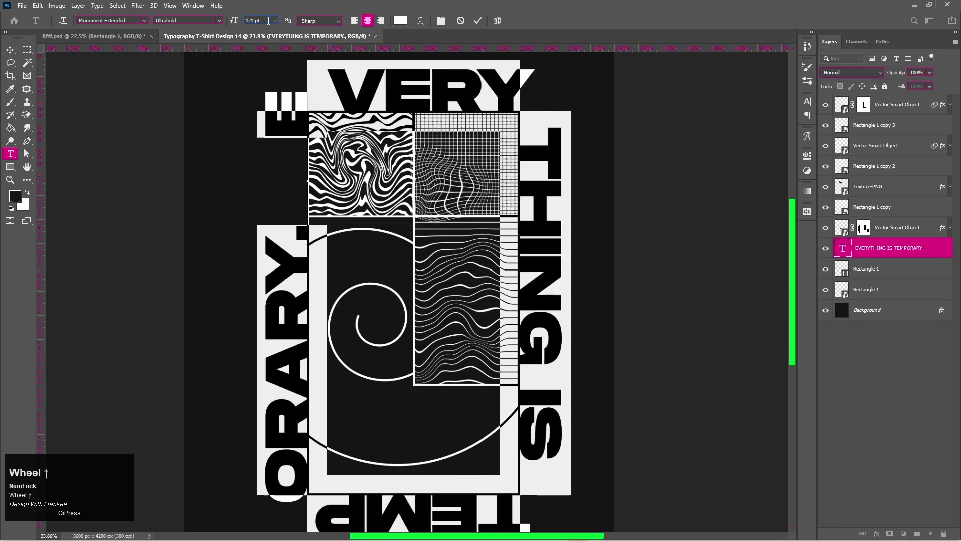
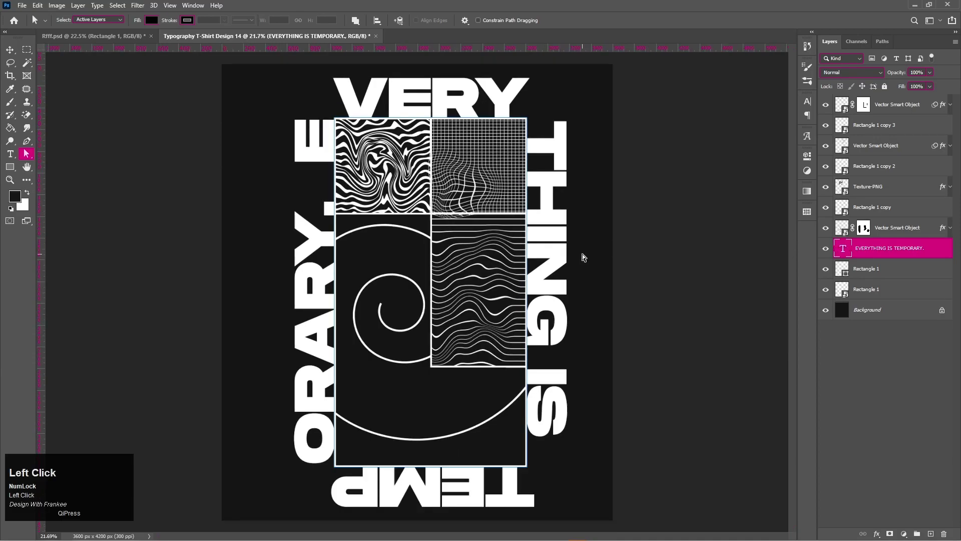
Scale up the wrapped phrase and slide its start so EVERY runs across the top of the frame.
{"action": "key", "text": "v"}
{"action": "key", "text": "ctrl+t"}
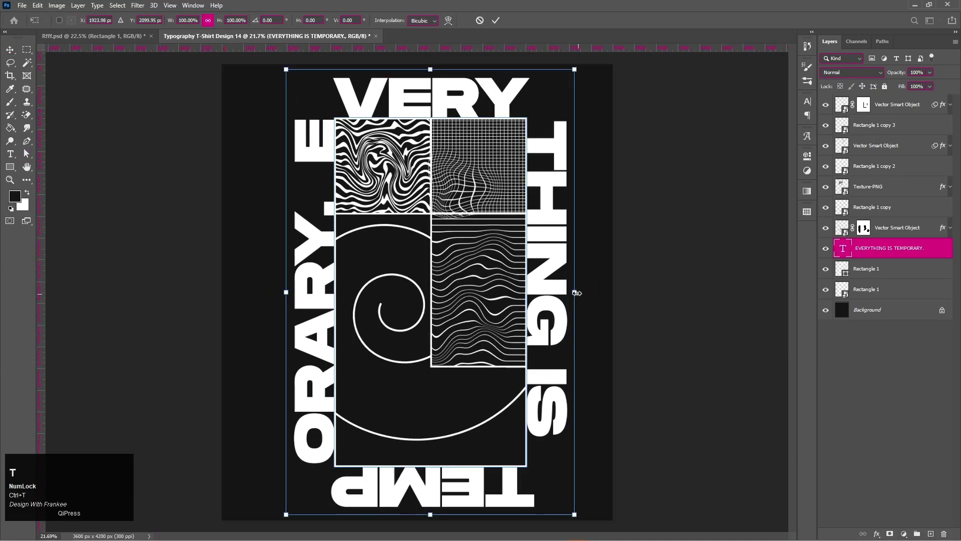
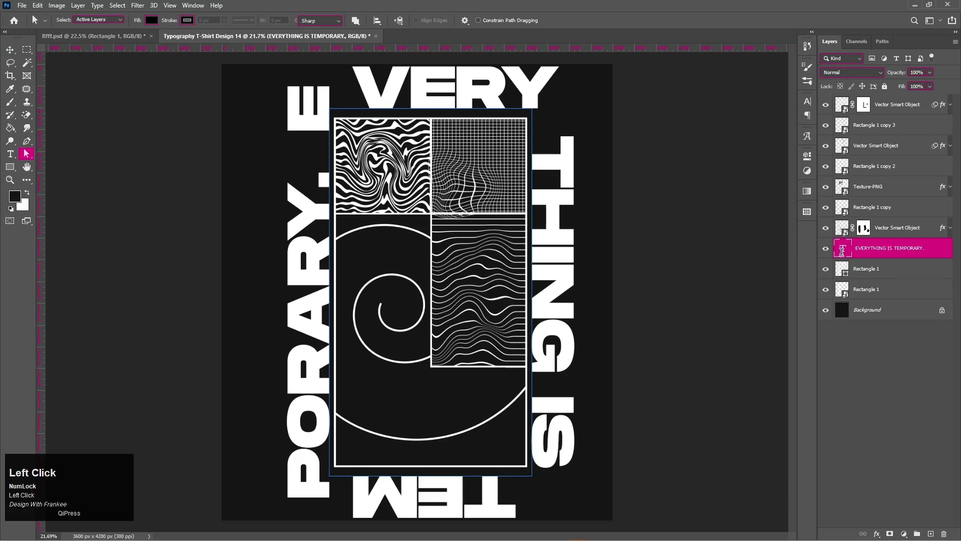
{"action": "scroll", "scroll_direction": "down", "scroll_amount": 3}
{"action": "left_click", "coordinate": [486, 21]}
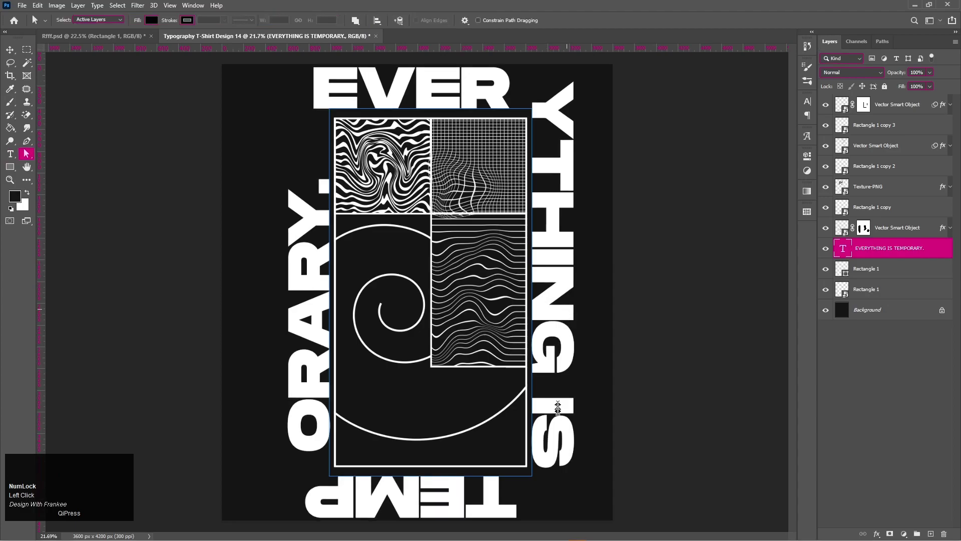
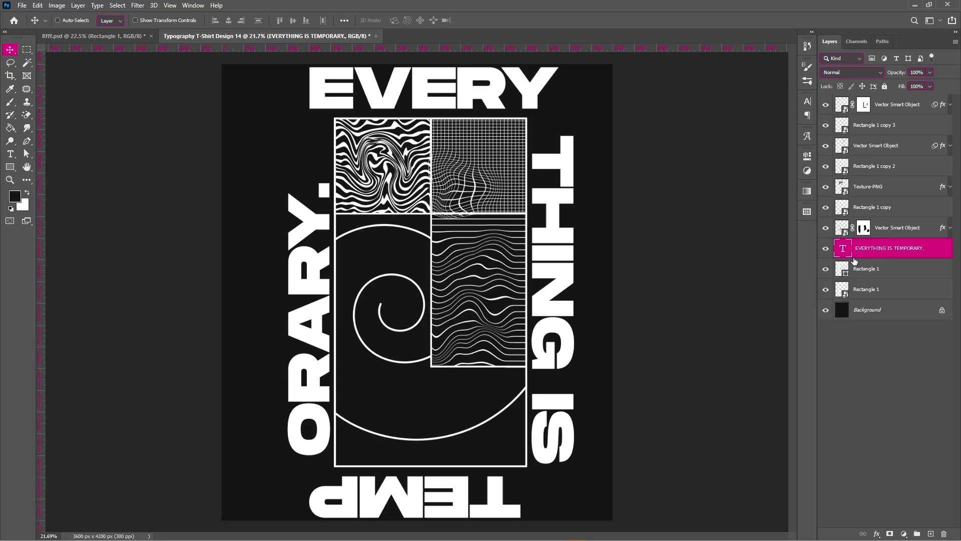
Duplicate the text layer and give the original a layer mask ready for painting.
{"action": "key", "text": "ctrl+Num_Lock"}
{"action": "key", "text": "ctrl+j"}
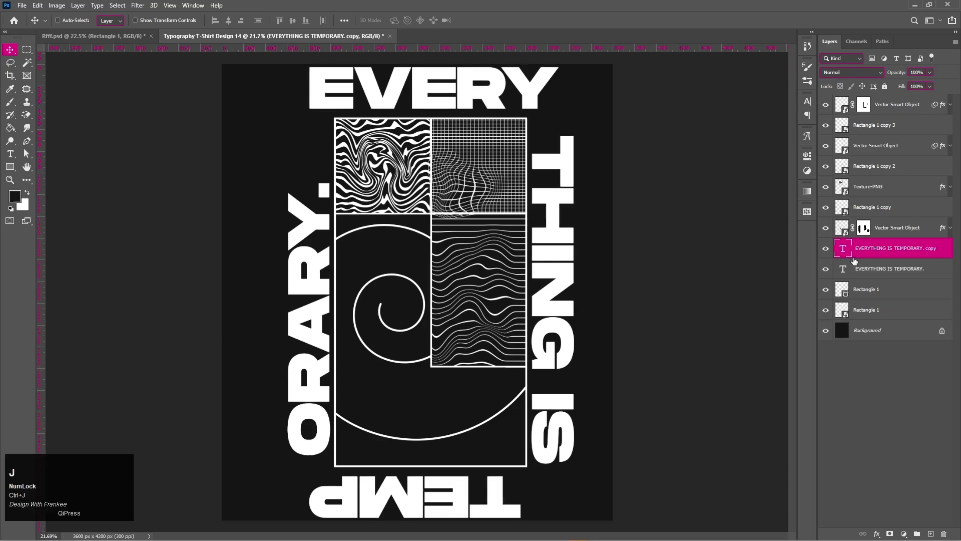
{"action": "left_click", "coordinate": [875, 273]}
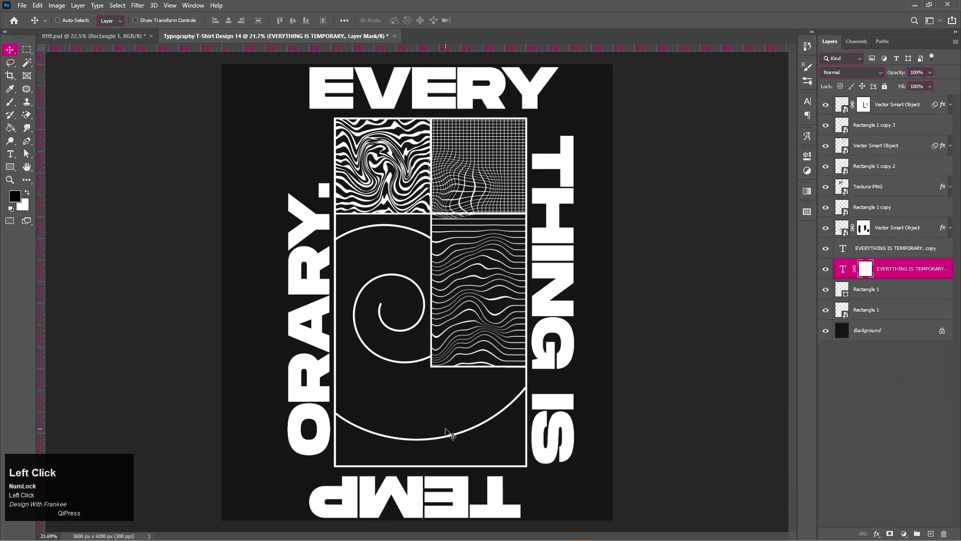
{"action": "key", "text": "b"}
Hide the duplicated text layer, then reselect it and drop its Fill to 0%.
{"action": "left_click", "coordinate": [830, 253]}
{"action": "scroll", "scroll_direction": "up", "scroll_amount": 3}
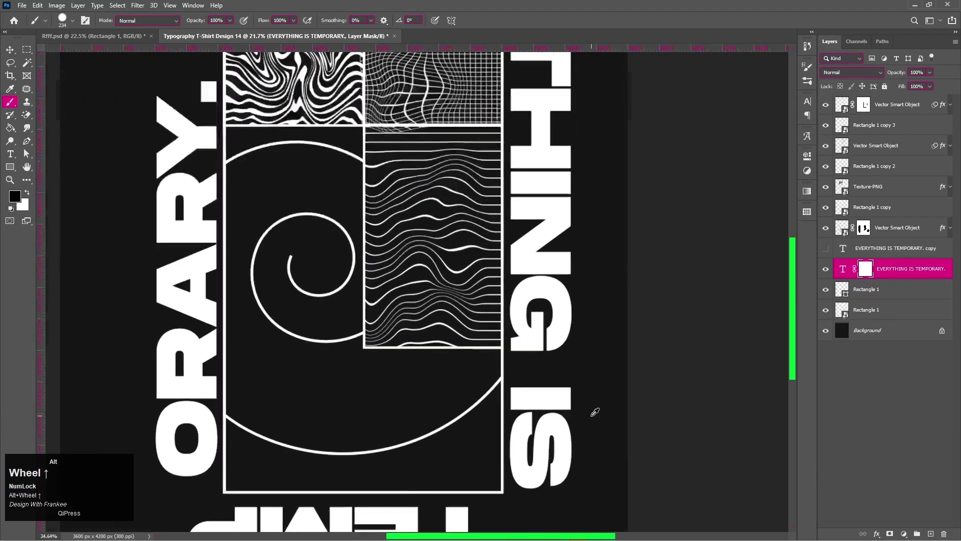
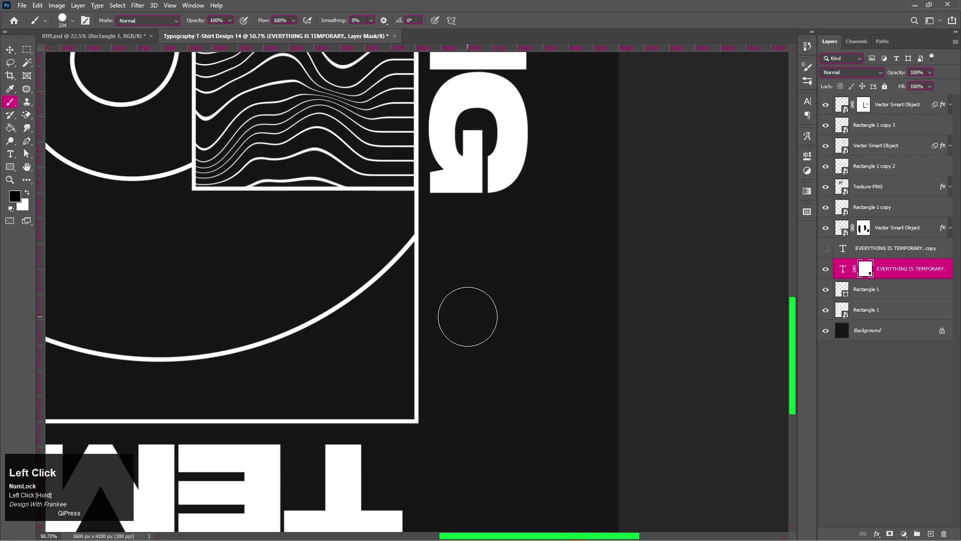
{"action": "key", "text": "v"}
{"action": "left_click_drag", "start_coordinate": [827, 252], "coordinate": [880, 256]}
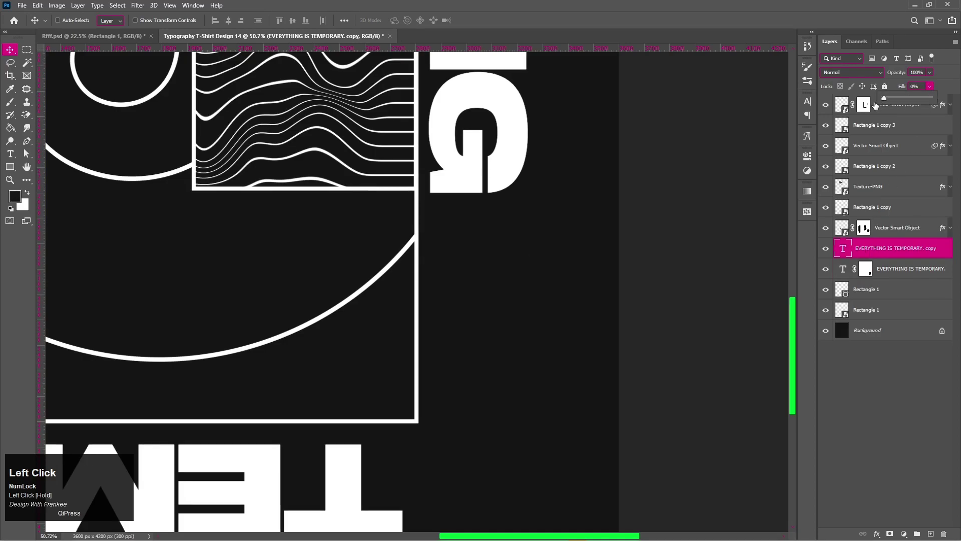
Give the text copy a white Stroke via Blending Options and hide the solid original layer.
{"action": "right_click", "coordinate": [881, 255]}
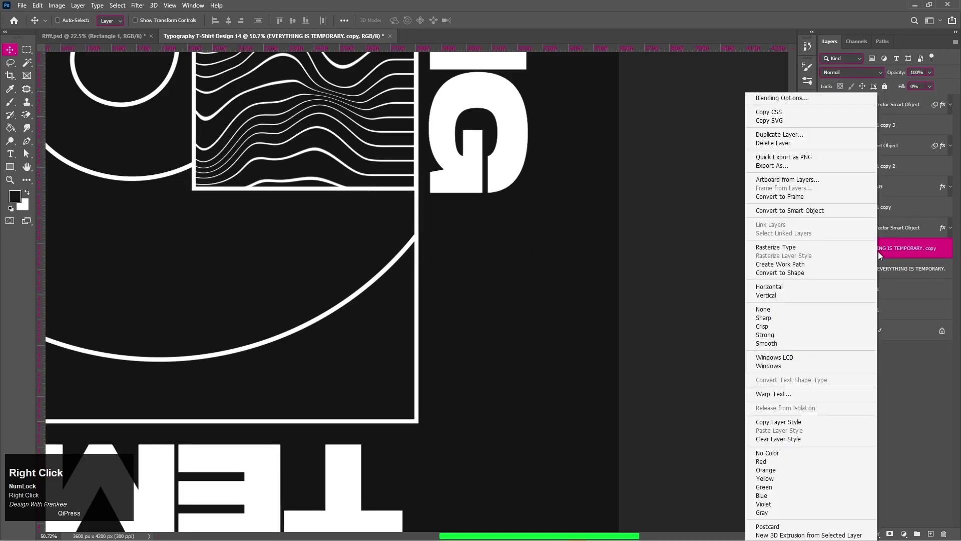
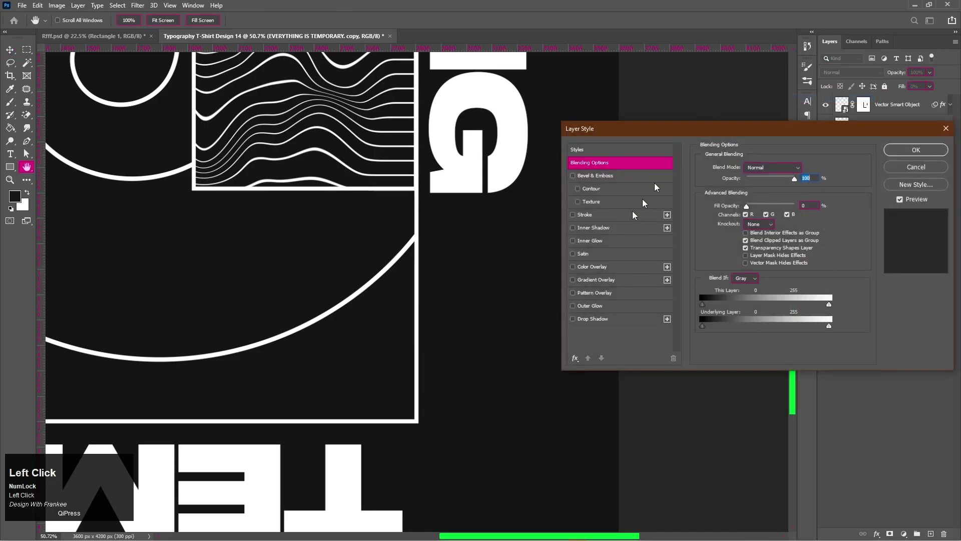
{"action": "left_click", "coordinate": [602, 223]}
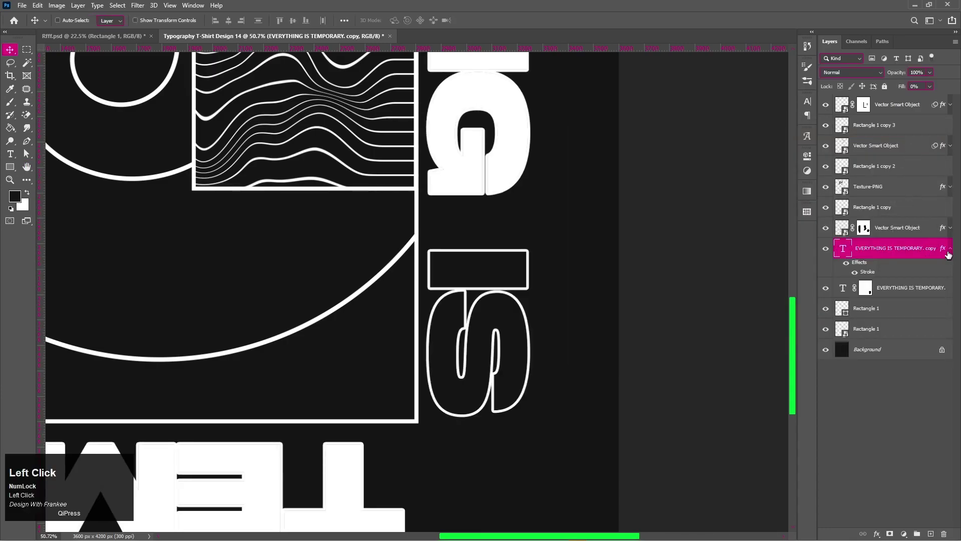
{"action": "left_click", "coordinate": [951, 252]}
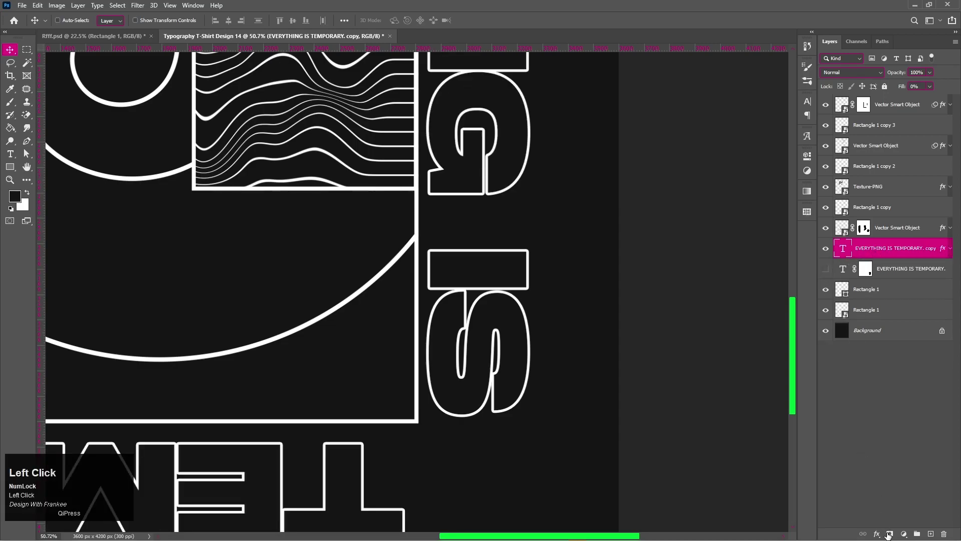
{"action": "scroll", "scroll_direction": "down", "scroll_amount": 3}
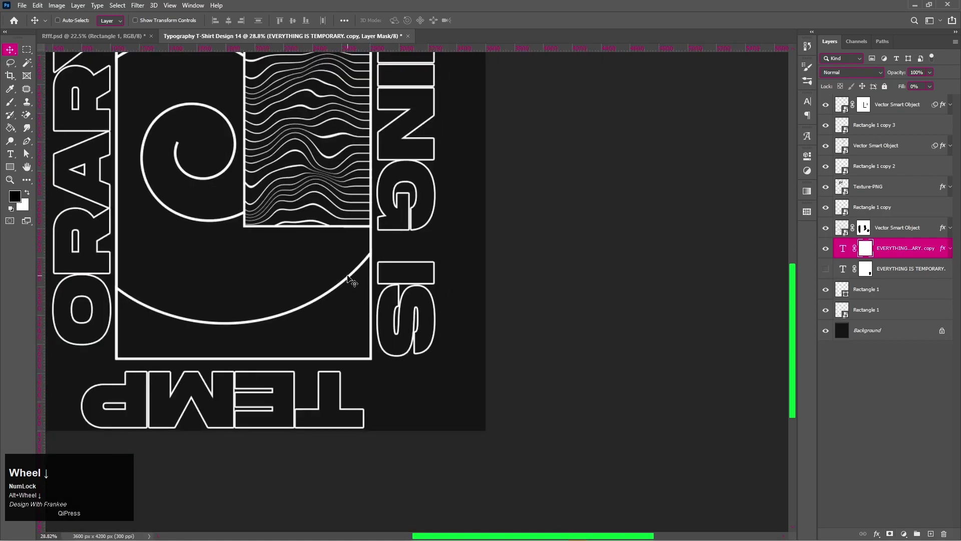
Paint the copy's mask black so only IS stays outlined, then group all design layers.
{"action": "key", "text": "ctrl+0"}
{"action": "key", "text": "b"}
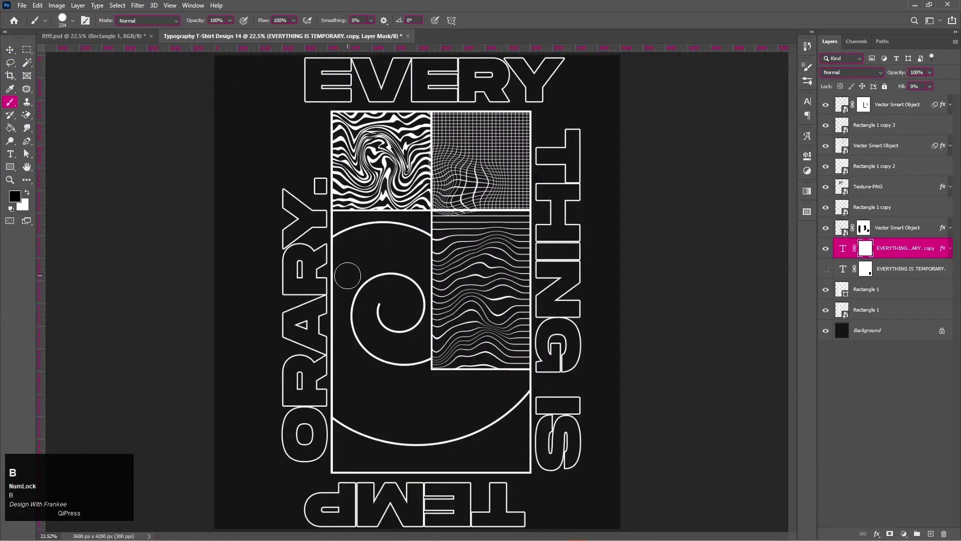
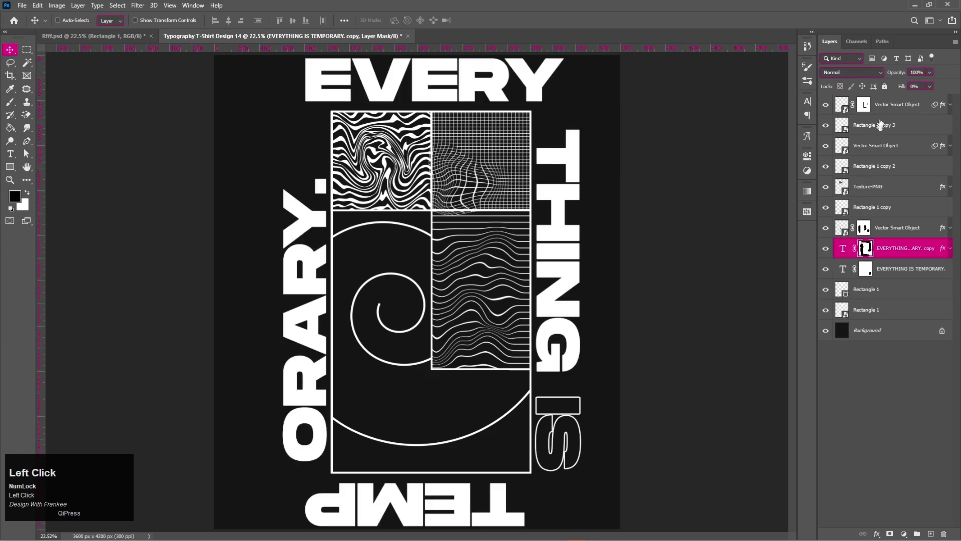
{"action": "left_click", "coordinate": [899, 314]}
{"action": "key", "text": "ctrl+g"}
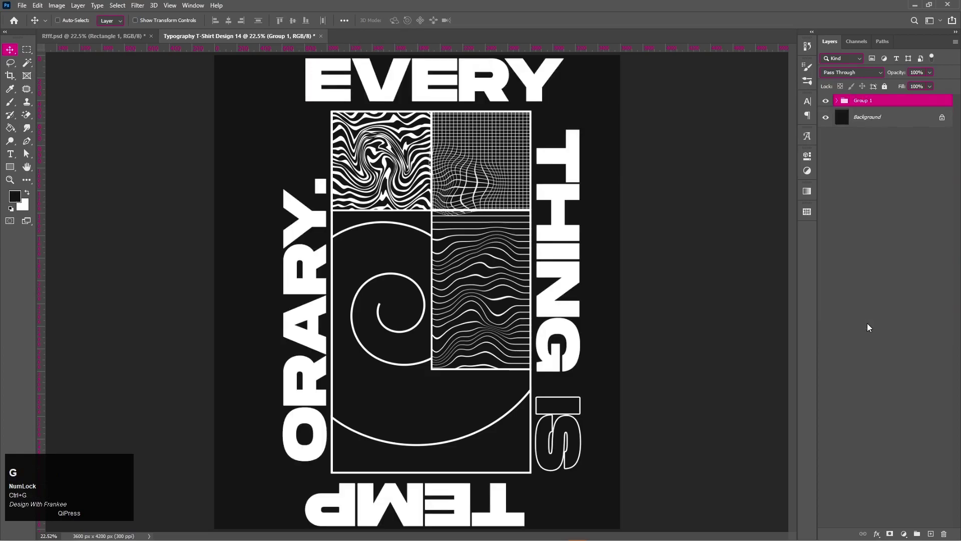
Duplicate Group 1 and merge the copy into a single layer.
{"action": "key", "text": "ctrl+j"}
{"action": "key", "text": "ctrl+e"}
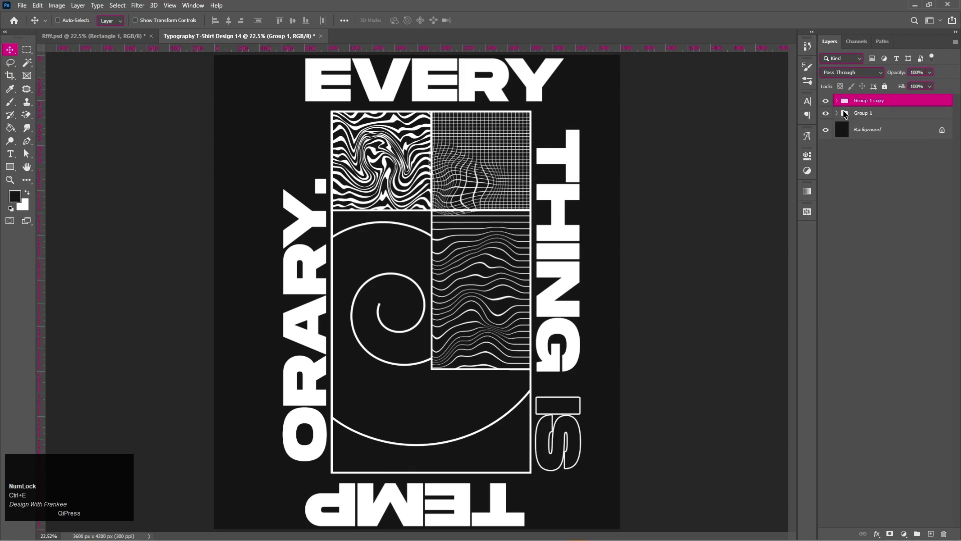
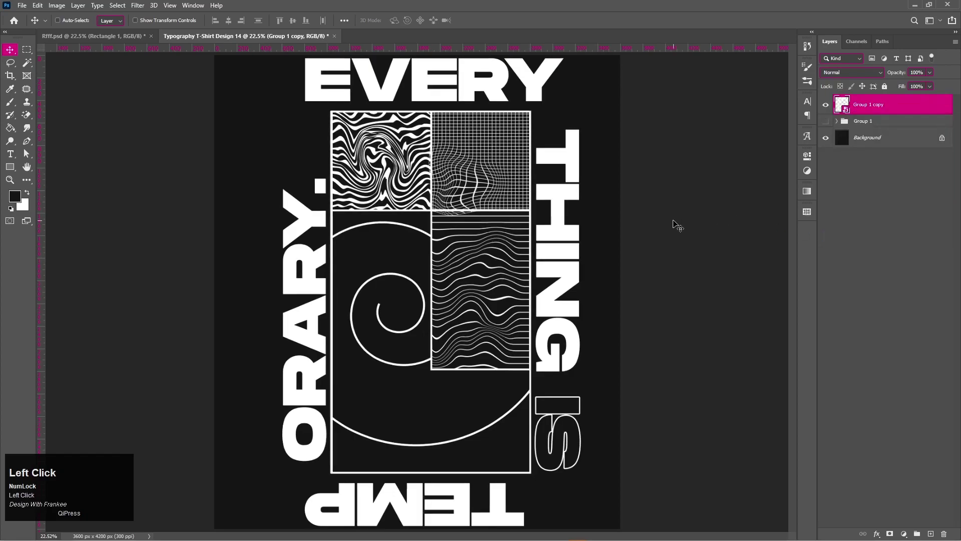
{"action": "key", "text": "v"}
Scale the merged artwork to about 97.65% and hide the original group.
{"action": "key", "text": "ctrl+t"}
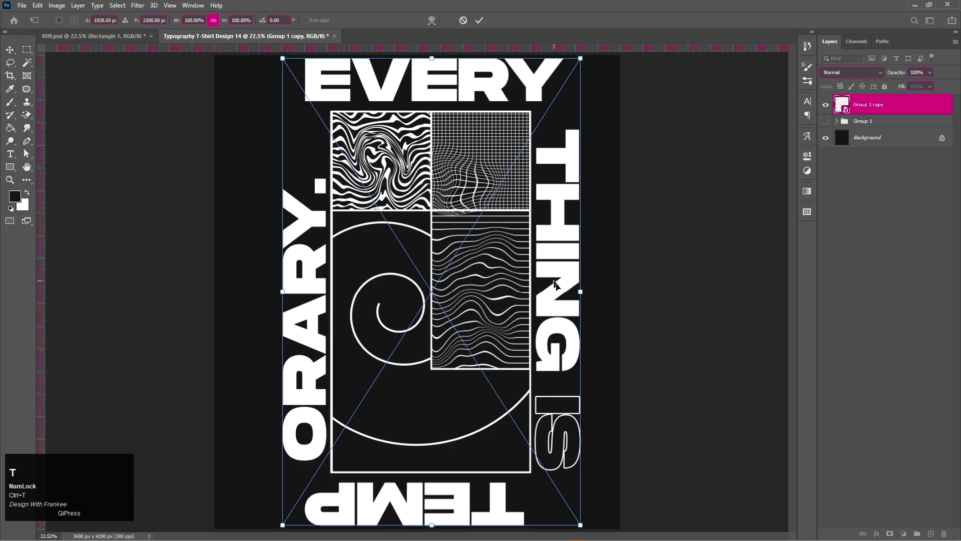
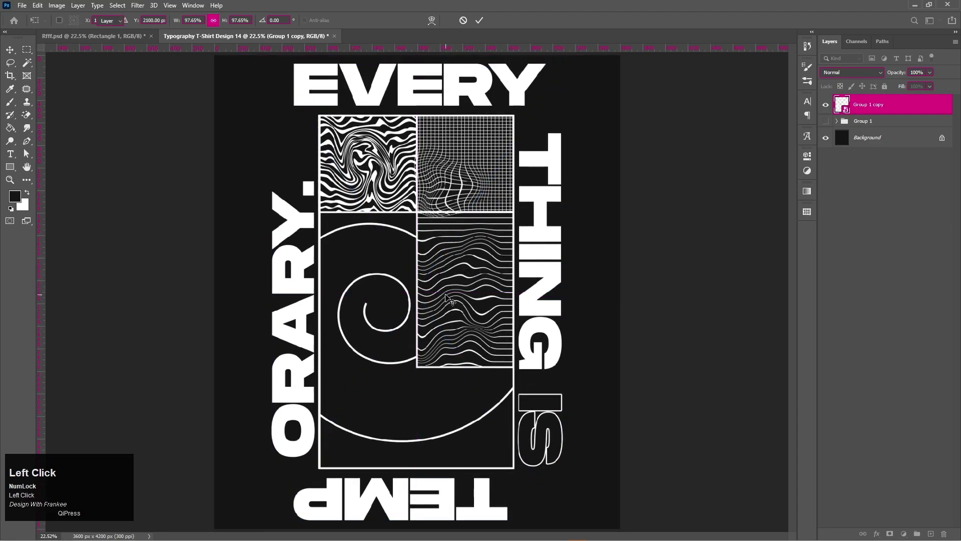
{"action": "key", "text": "ctrl+0"}
{"action": "left_click", "coordinate": [826, 108]}
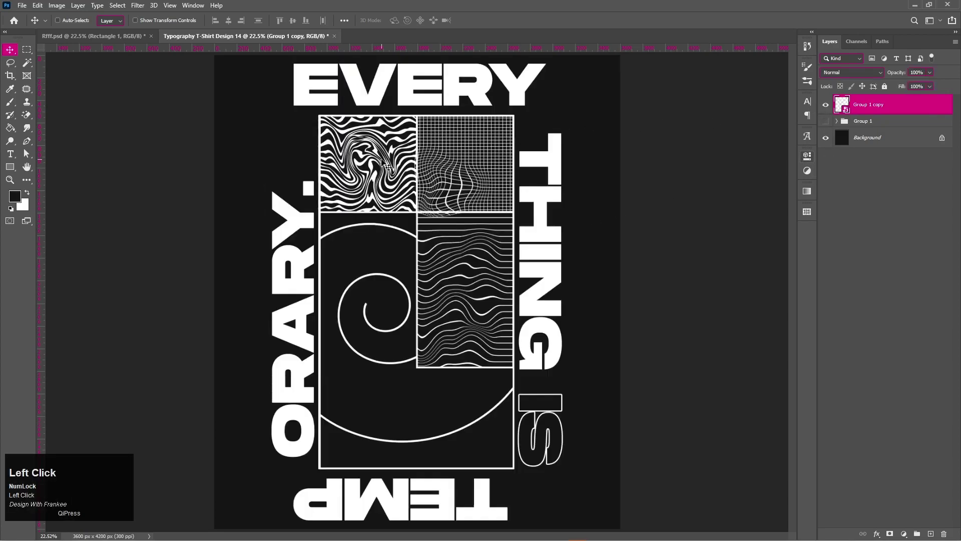